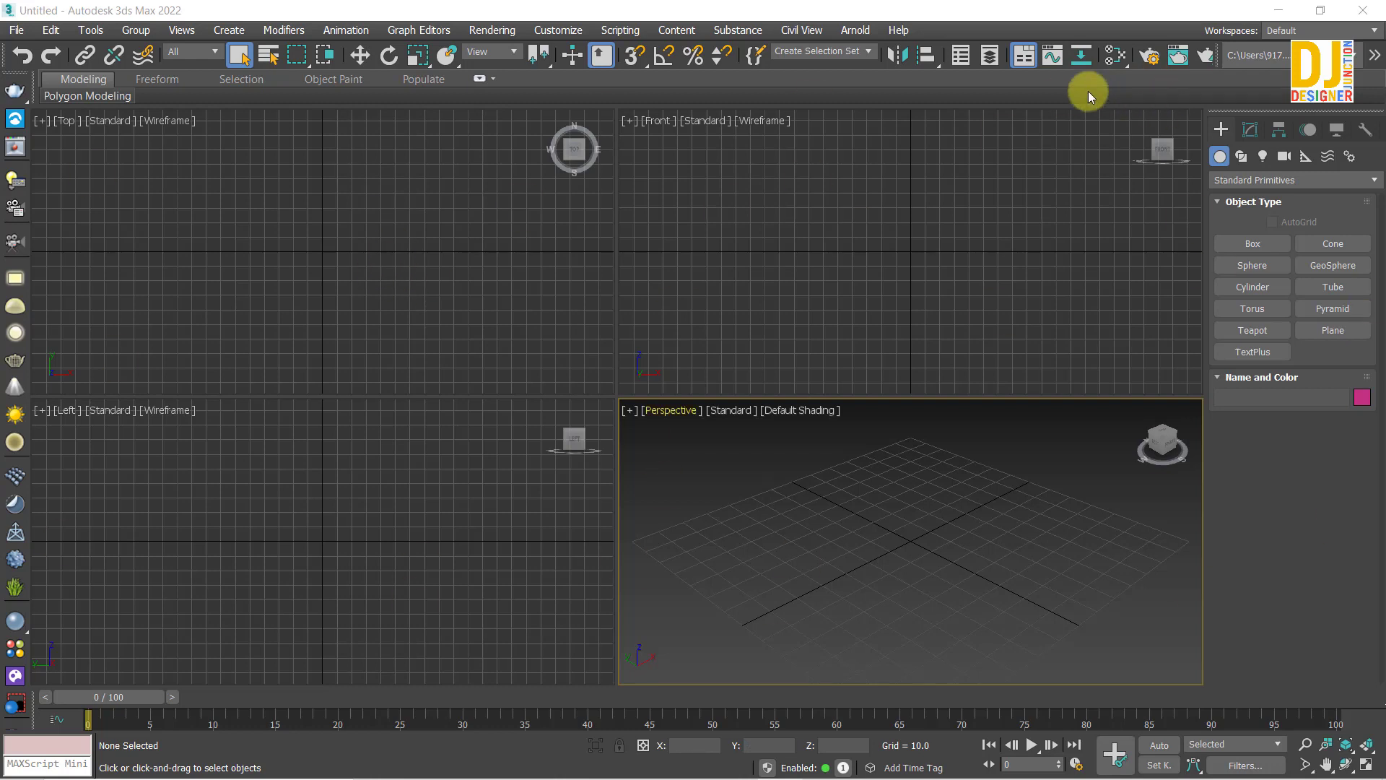
# Switch the Slate Material Editor to Compact Material Editor mode via the Modes menu.
pyautogui.moveTo(1123, 53); pyautogui.dragTo(213, 218)
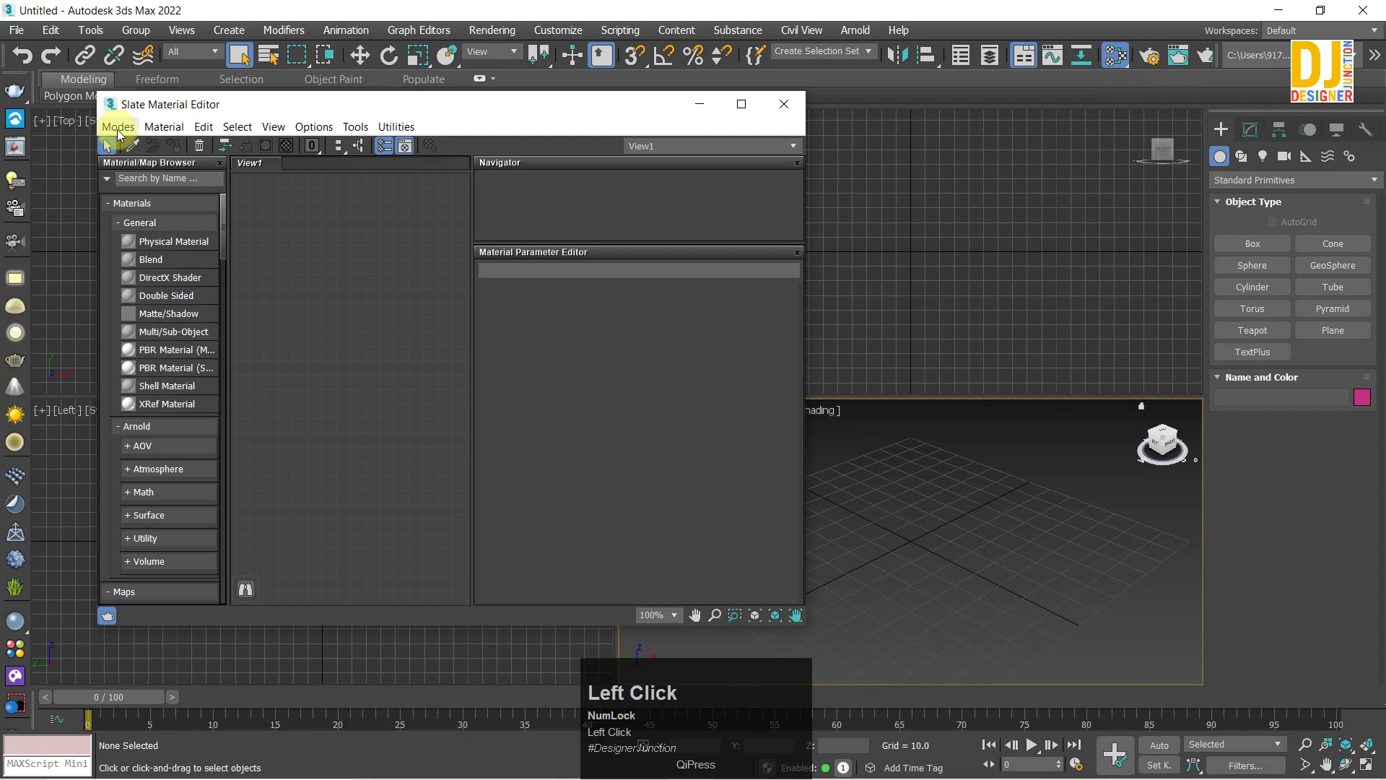
pyautogui.click(122, 135)
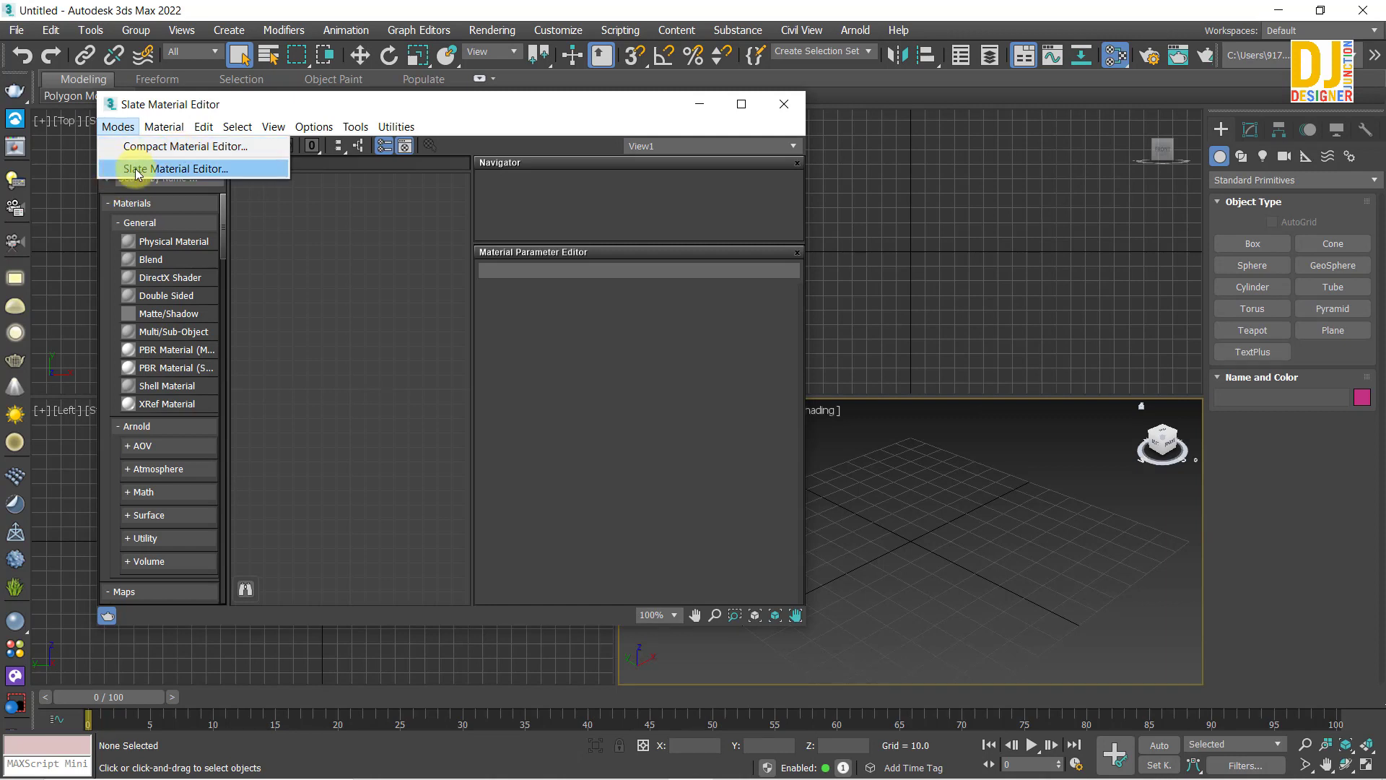
pyautogui.click(140, 174)
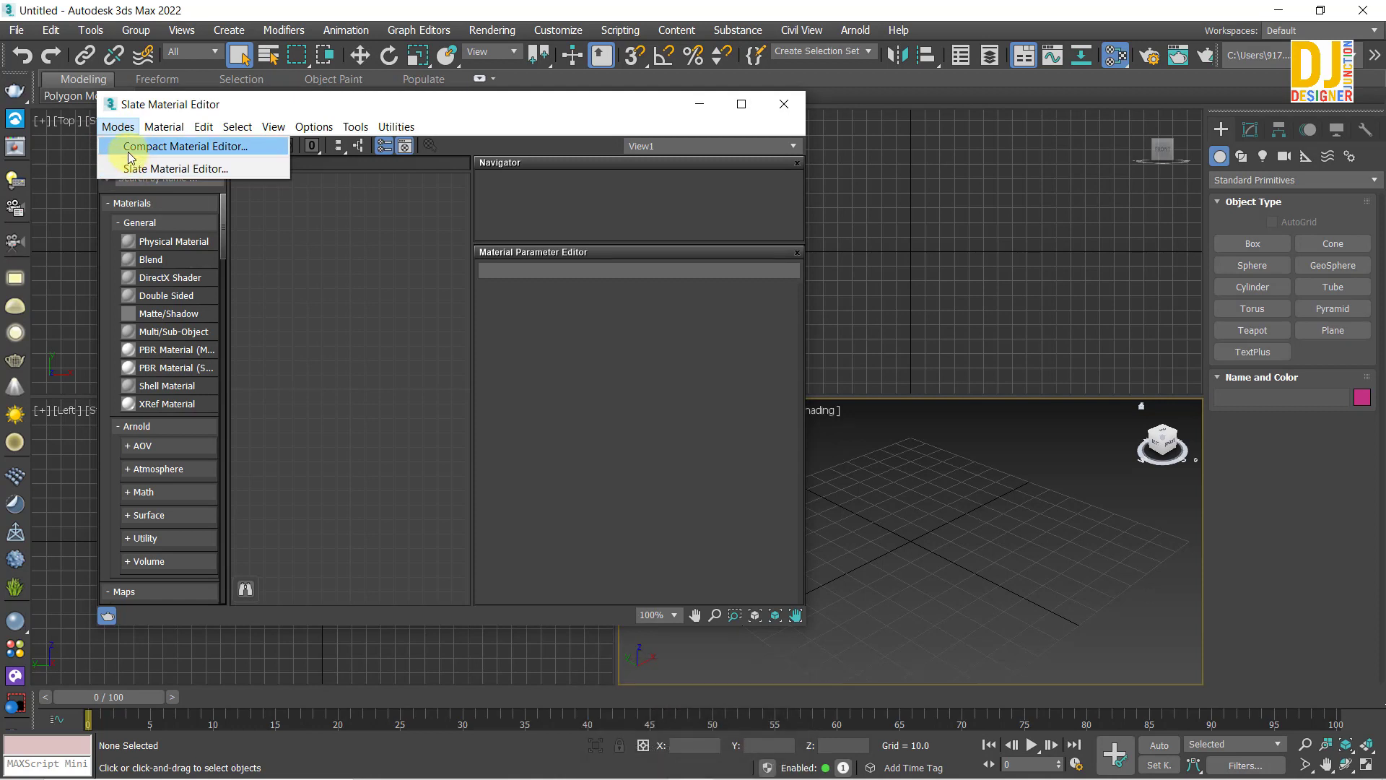
pyautogui.click(133, 159)
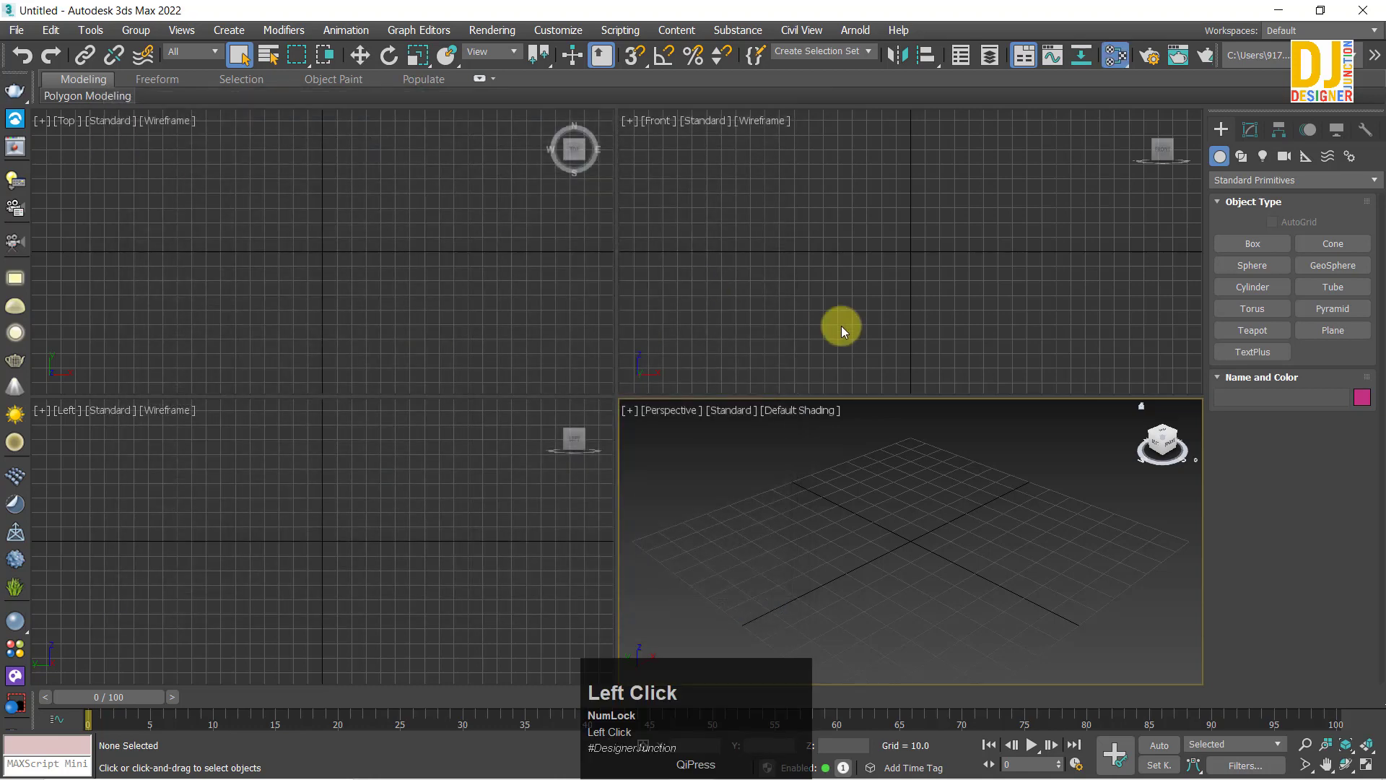
# Set the sample slot grid to 6 x 4 Sample Windows and close the editor.
pyautogui.moveTo(1092, 62); pyautogui.dragTo(918, 131)
pyautogui.rightClick(918, 131)
pyautogui.rightClick(946, 325)
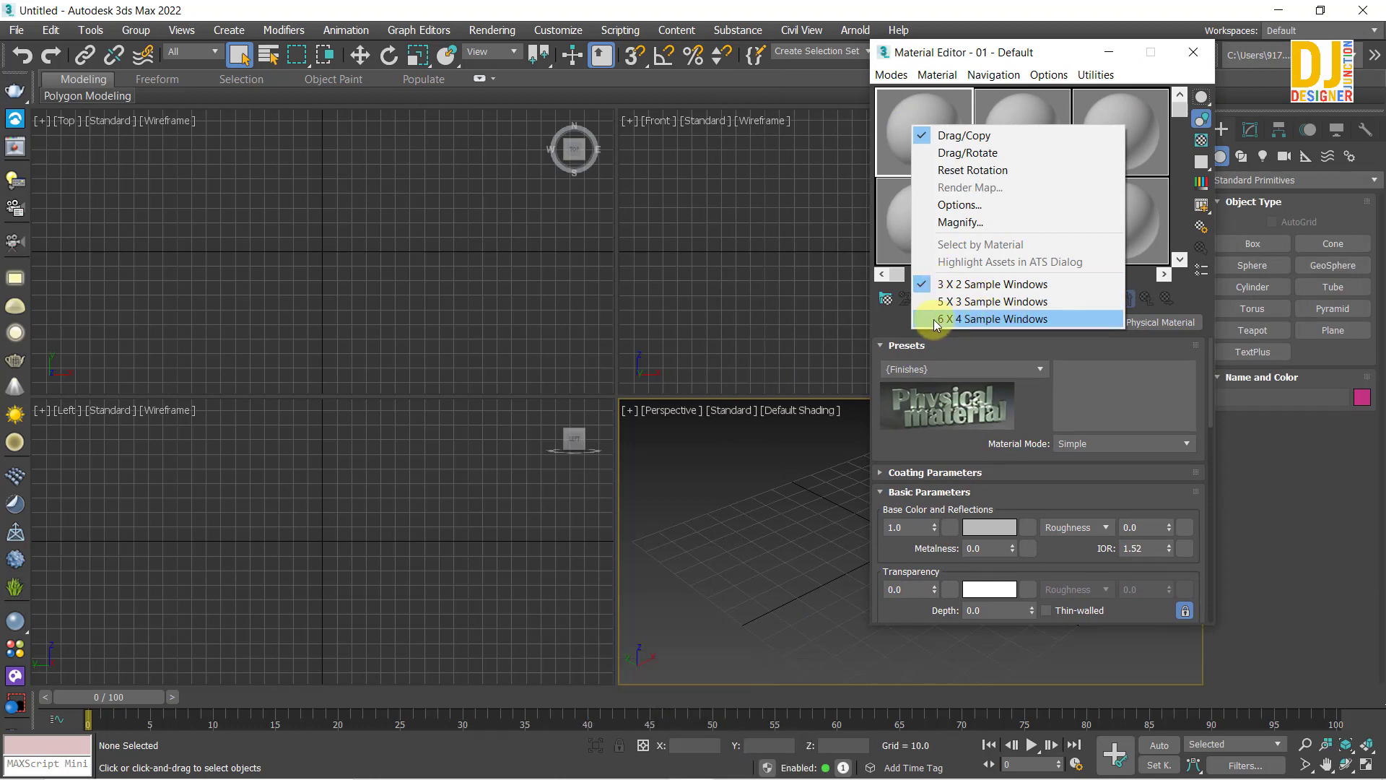
pyautogui.moveTo(939, 327); pyautogui.dragTo(1209, 63)
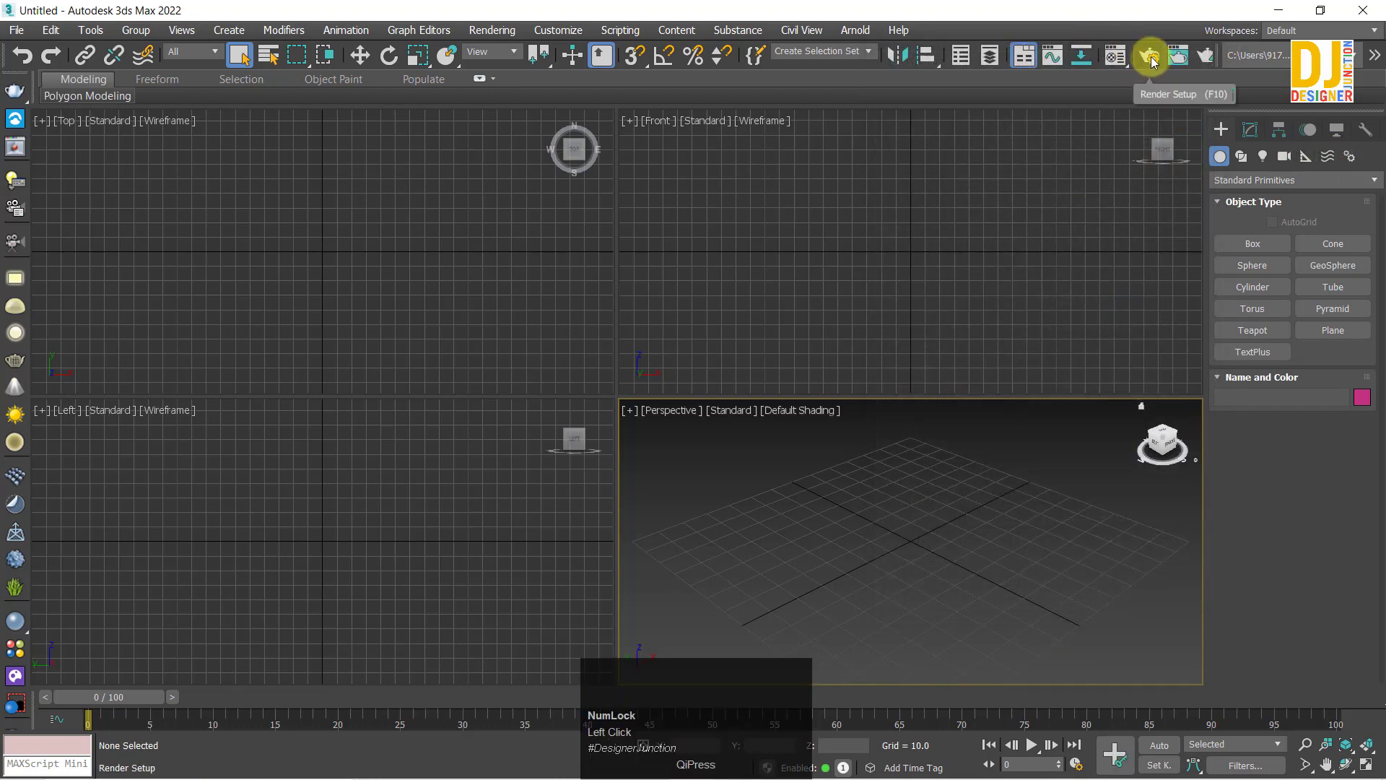
# In Render Setup, change the production renderer from Arnold to V-Ray 5, update 2.2.
pyautogui.click(1155, 62)
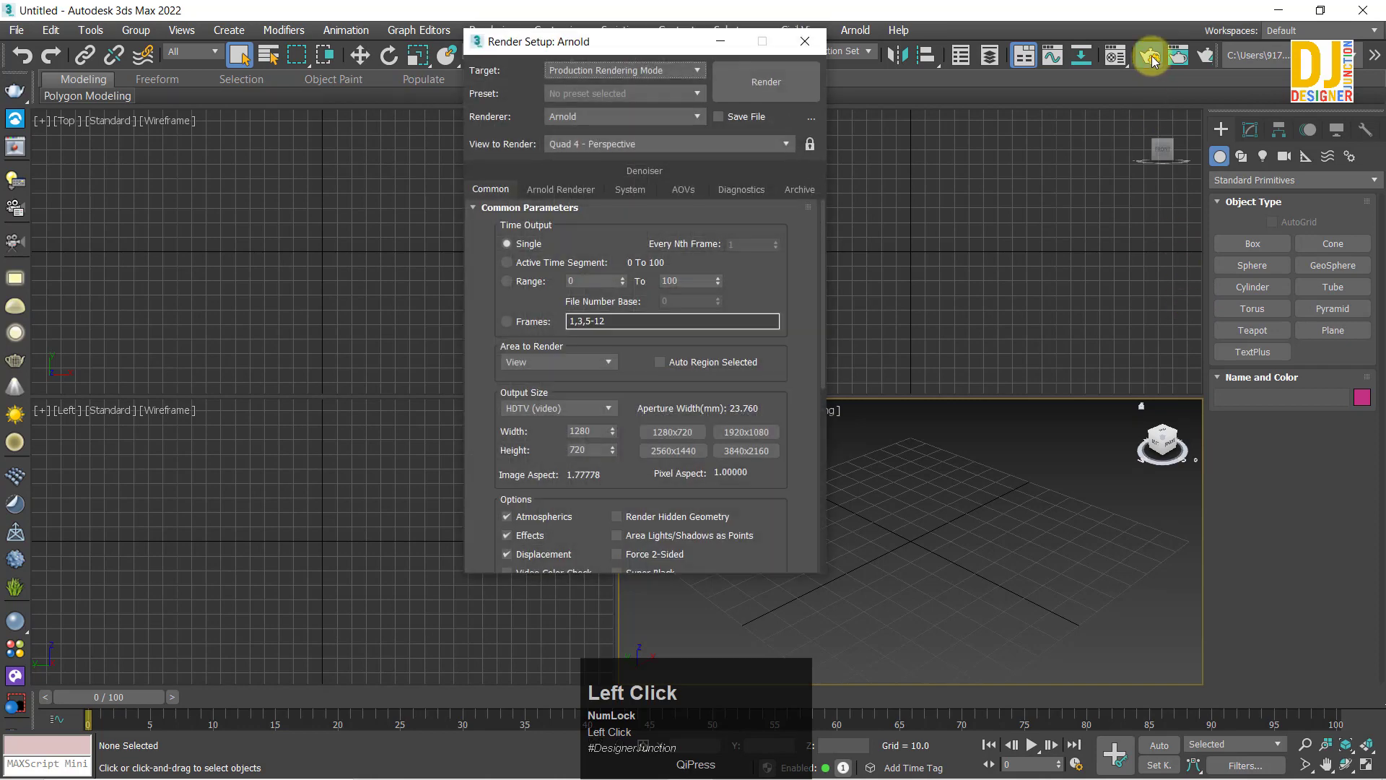
pyautogui.moveTo(493, 49); pyautogui.dragTo(903, 340)
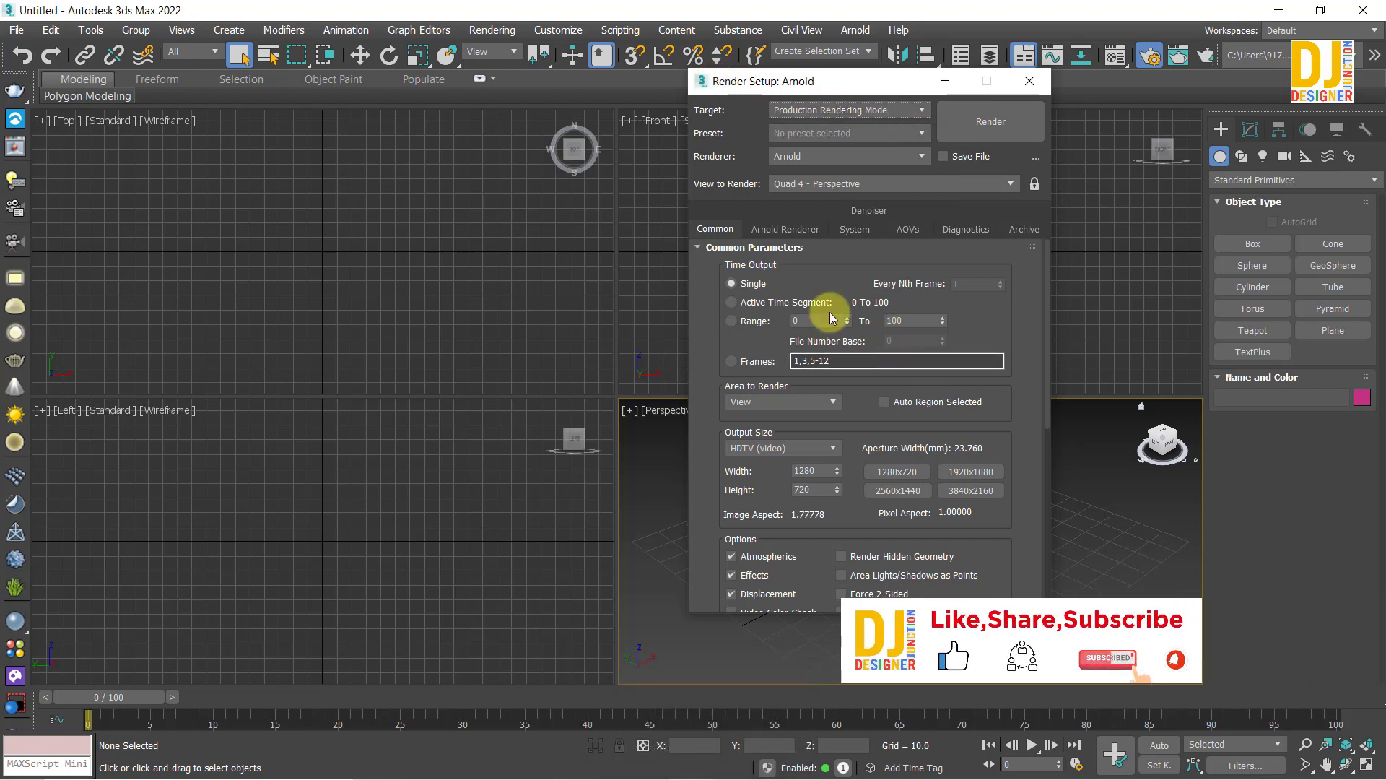
pyautogui.click(874, 164)
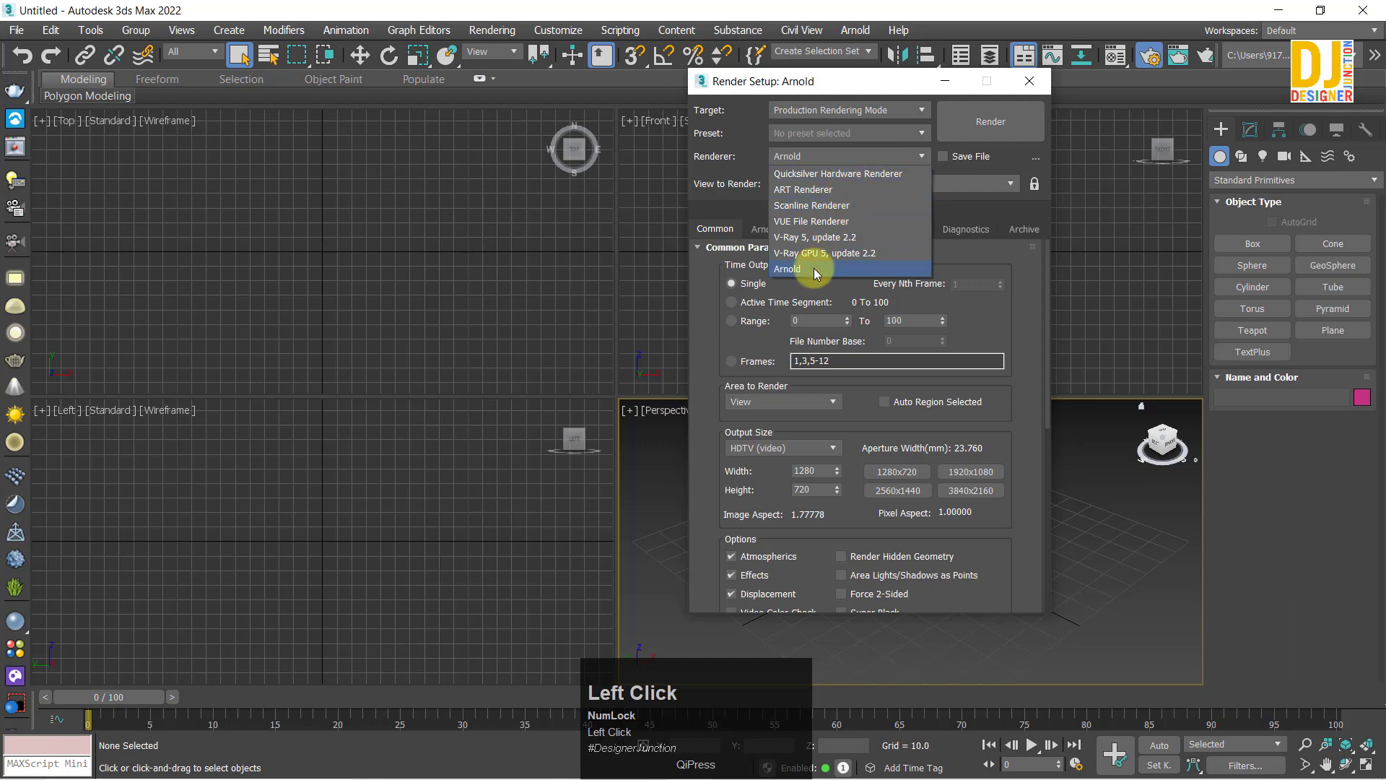
pyautogui.click(824, 250)
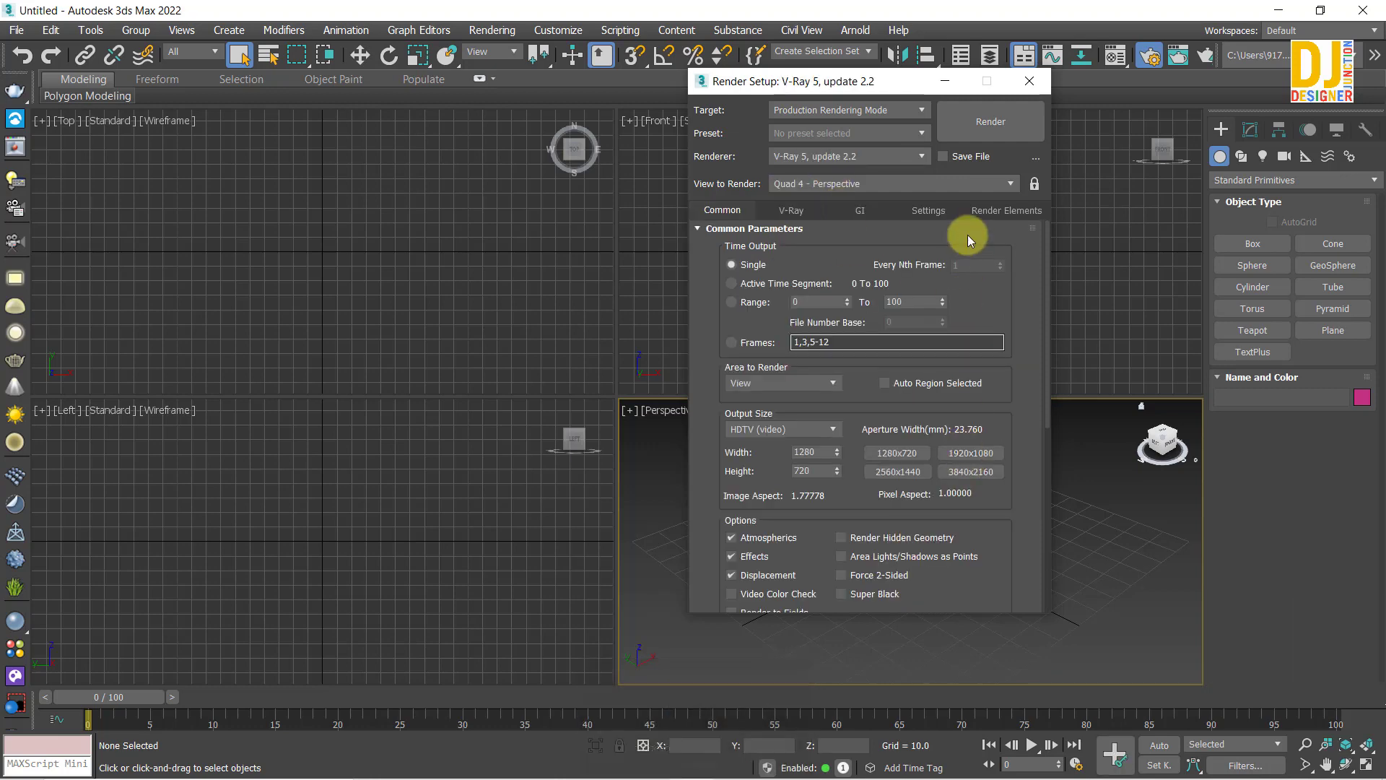
# Review the ActiveShade renderer list without changing it and go to V-Ray's settings.
pyautogui.click(1012, 457)
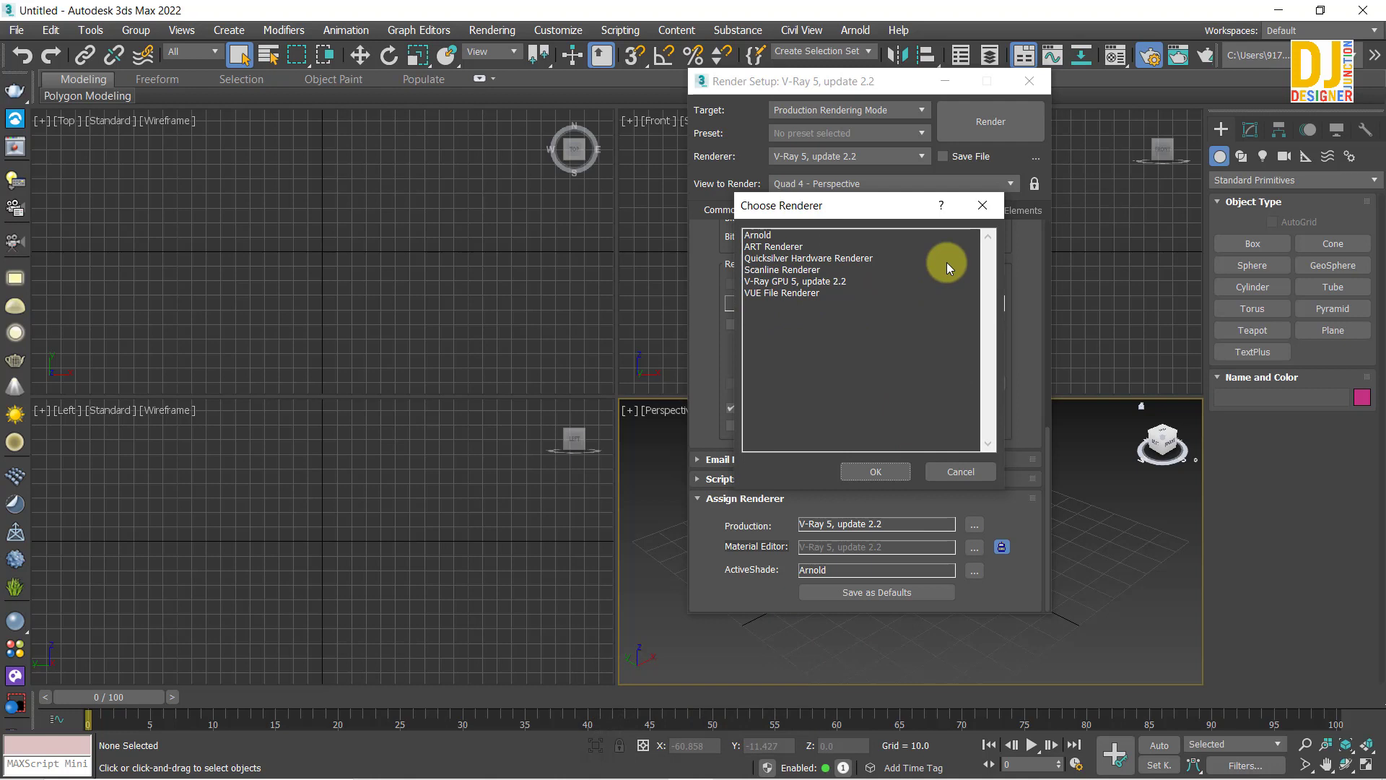
pyautogui.click(991, 216)
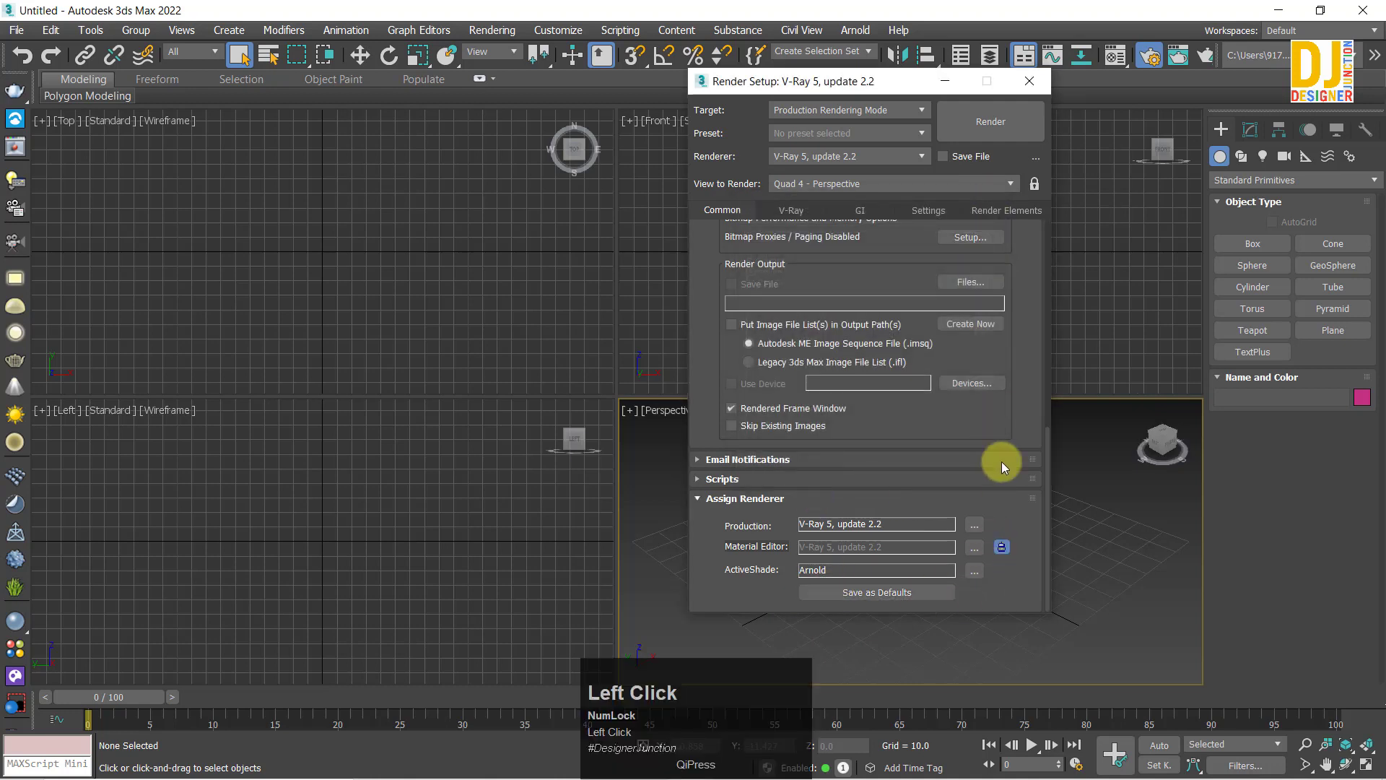
pyautogui.click(864, 601)
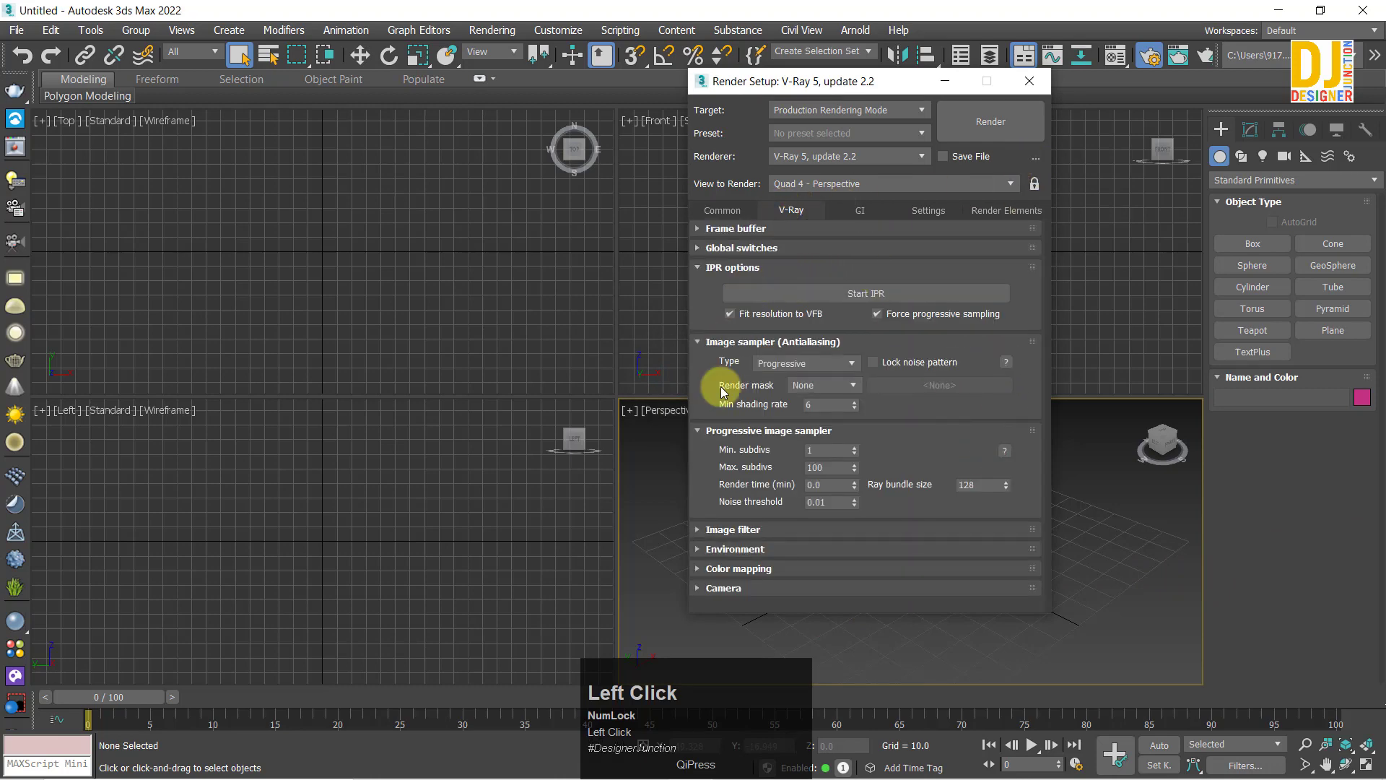
# Set the V-Ray image sampler type to Bucket and close Render Setup.
pyautogui.click(827, 366)
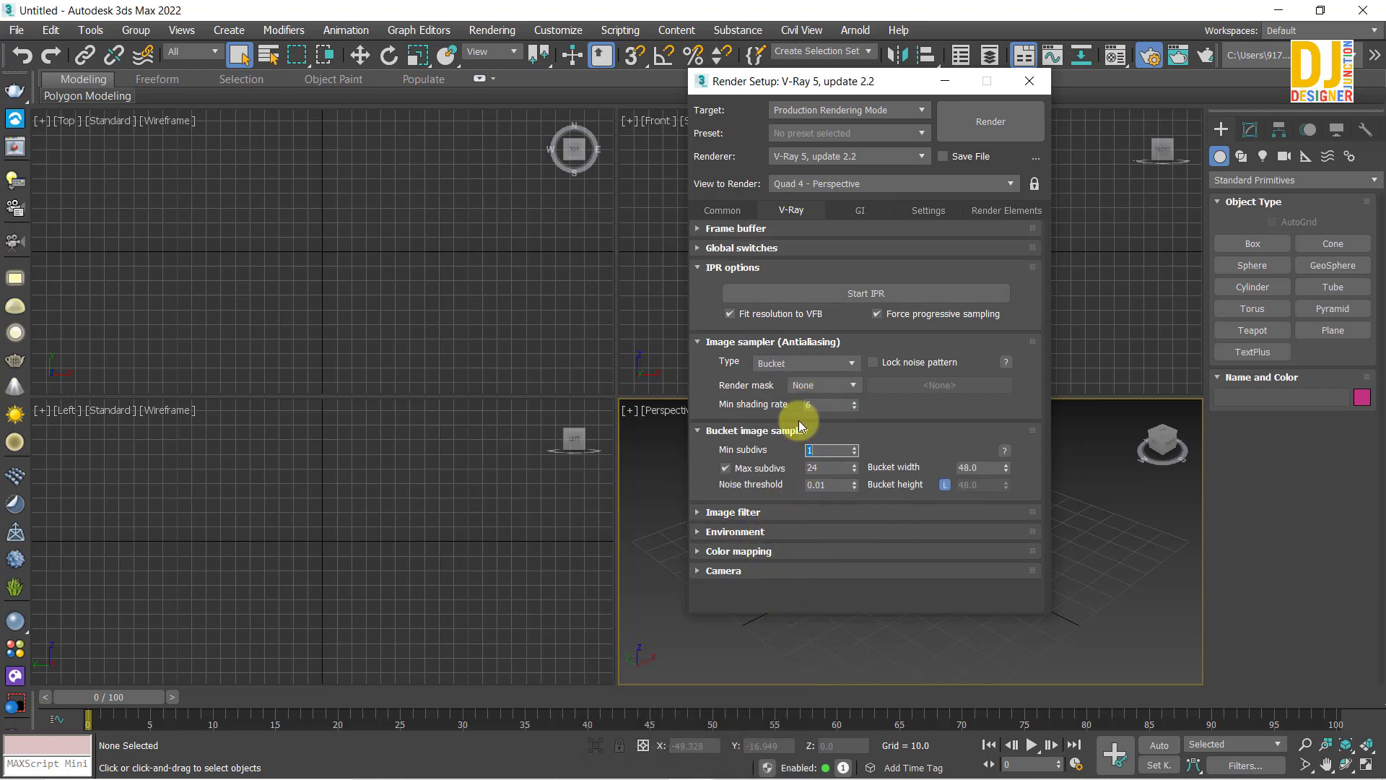
pyautogui.click(854, 223)
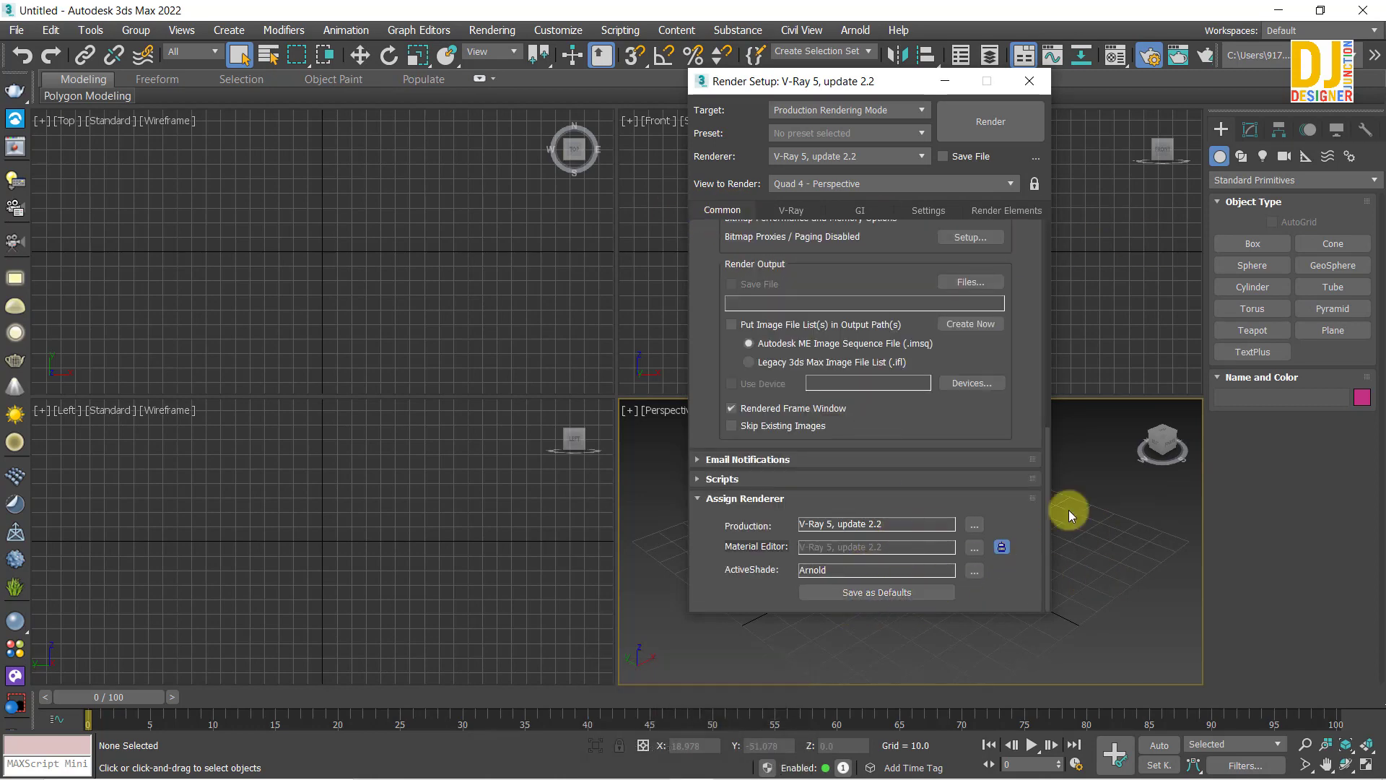
pyautogui.click(1052, 96)
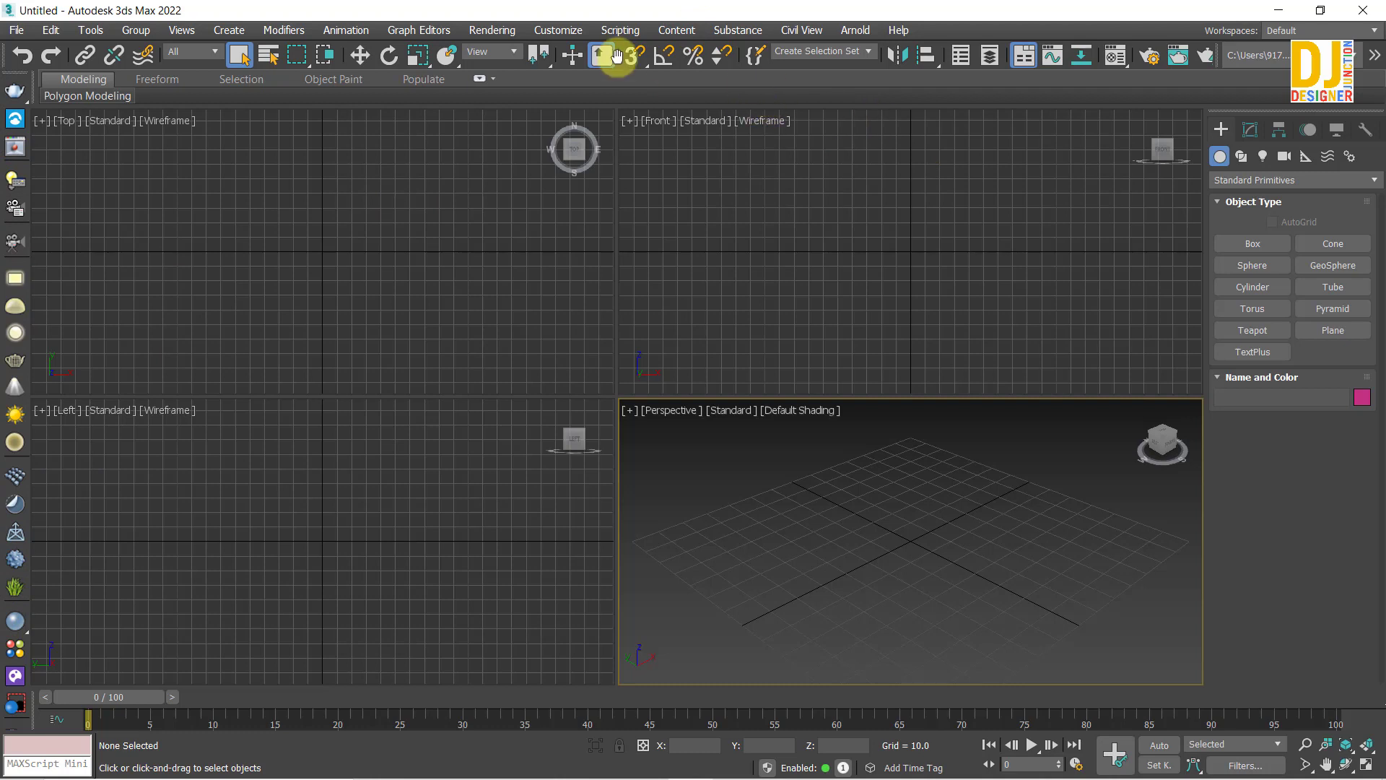
# Bring up the Custom UI and Defaults Switcher from Customize and preview the DefaultUI scheme.
pyautogui.click(561, 39)
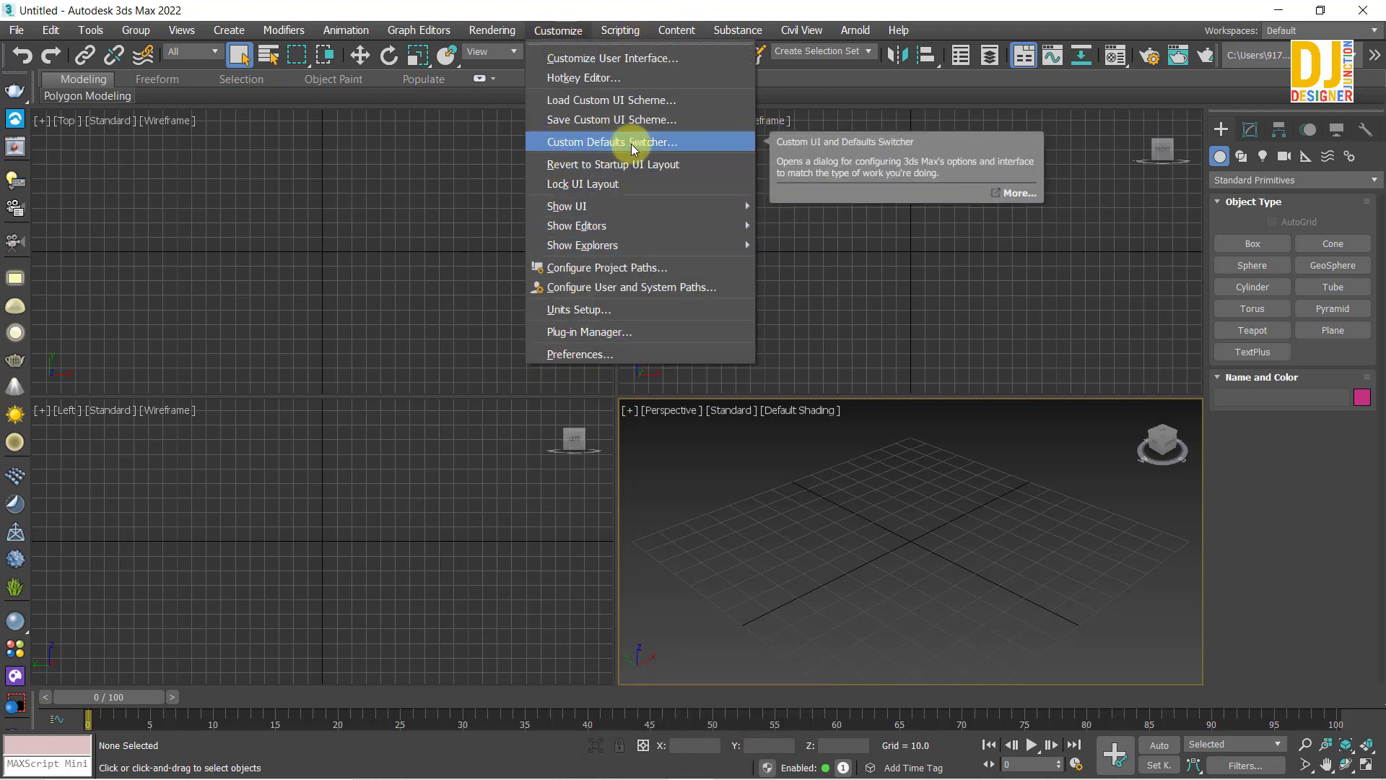
pyautogui.moveTo(553, 147); pyautogui.dragTo(851, 143)
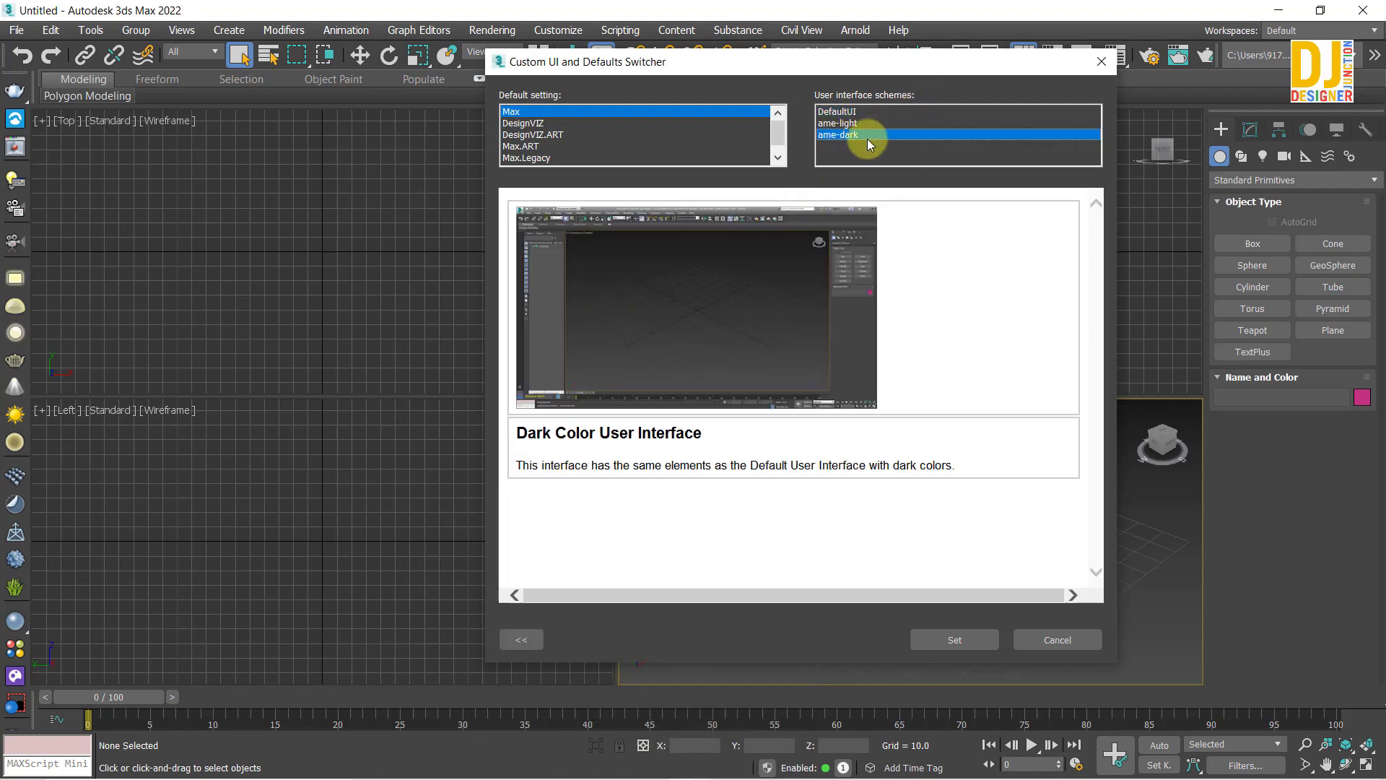
pyautogui.click(850, 132)
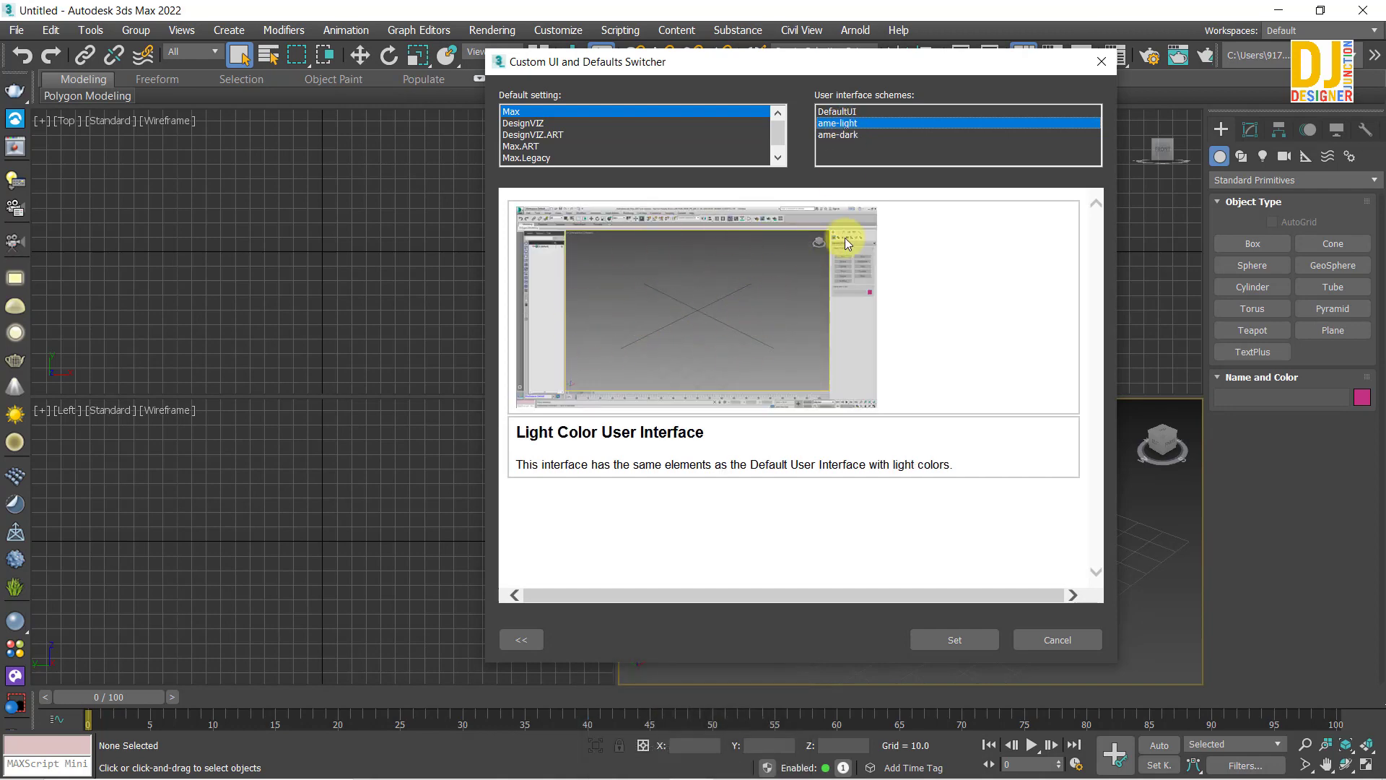
pyautogui.click(846, 117)
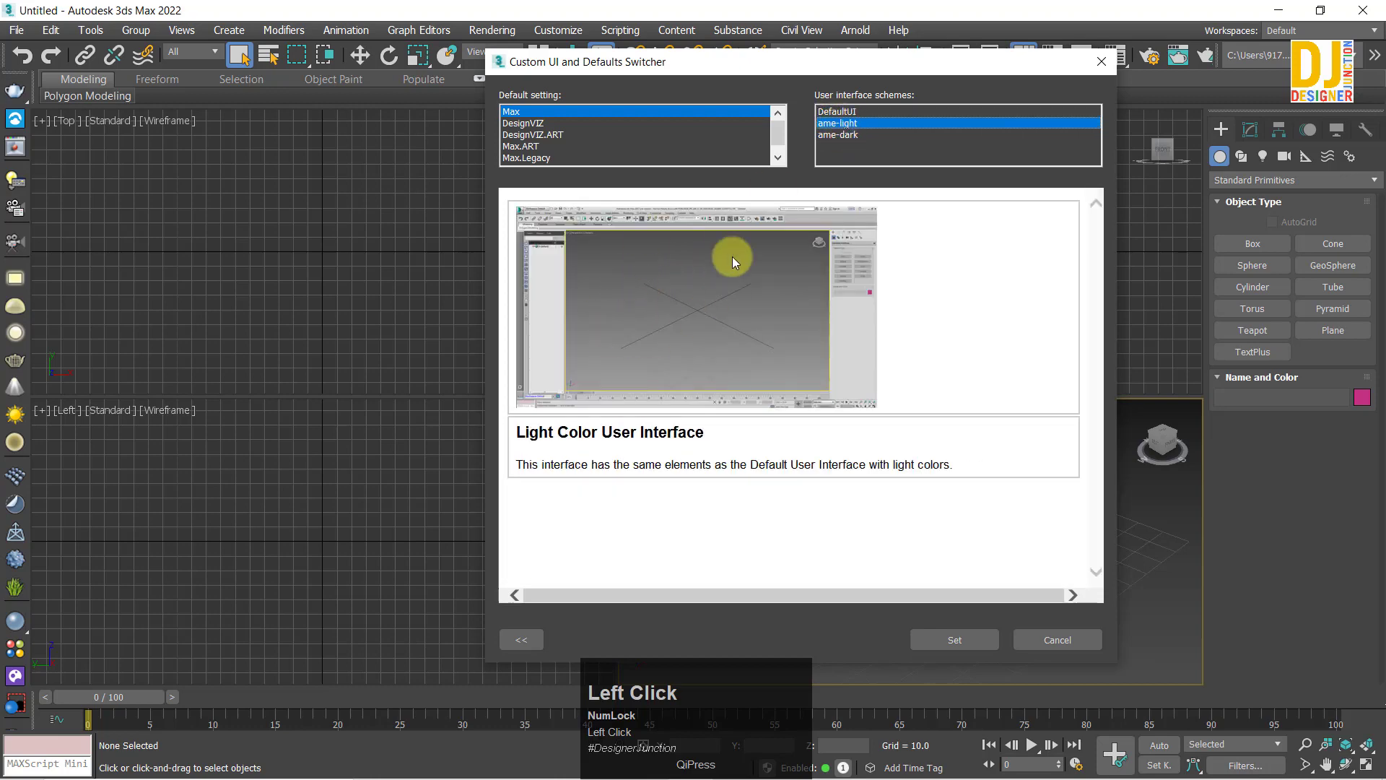
pyautogui.click(834, 117)
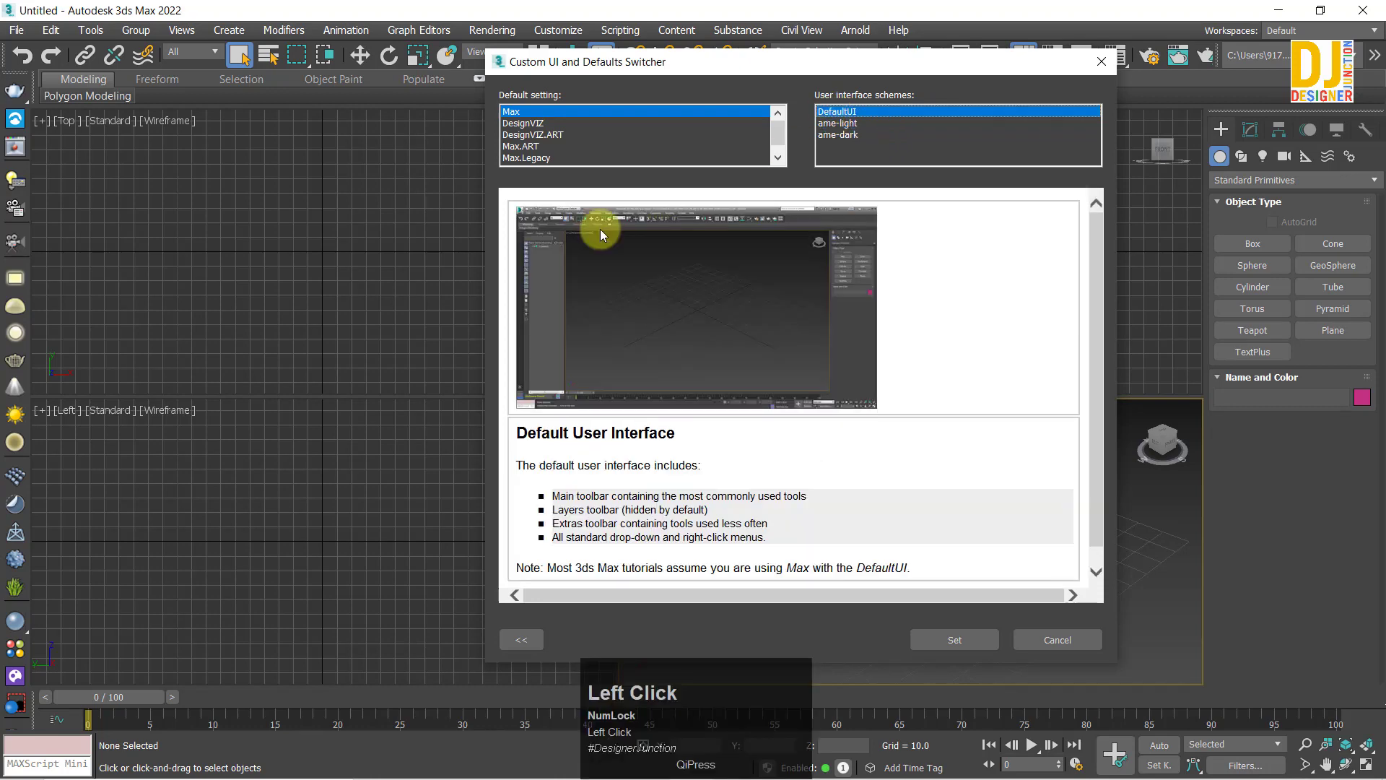
# Scroll the Default settings list to locate the max.vray entry.
pyautogui.scroll(-3)
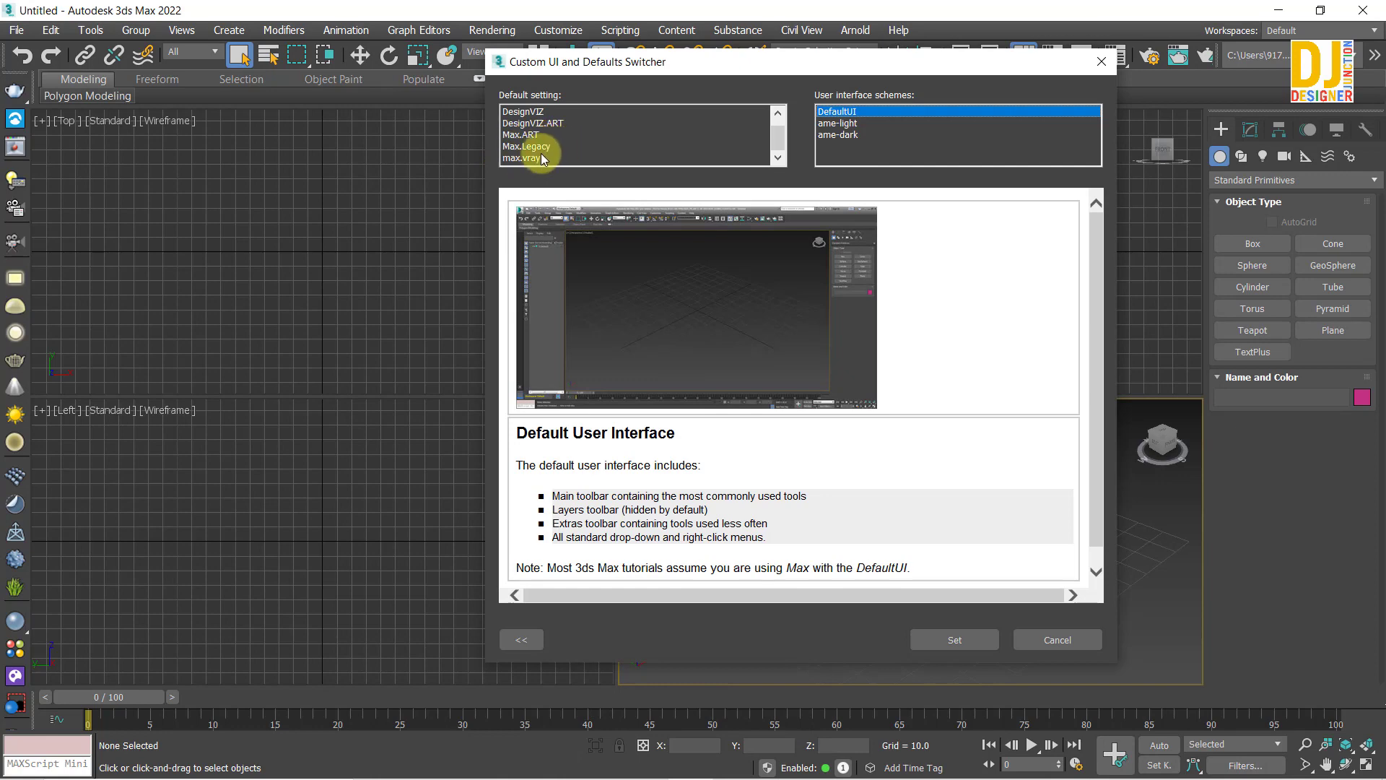
pyautogui.scroll(3)
pyautogui.scroll(-3)
pyautogui.scroll(3)
pyautogui.scroll(-3)
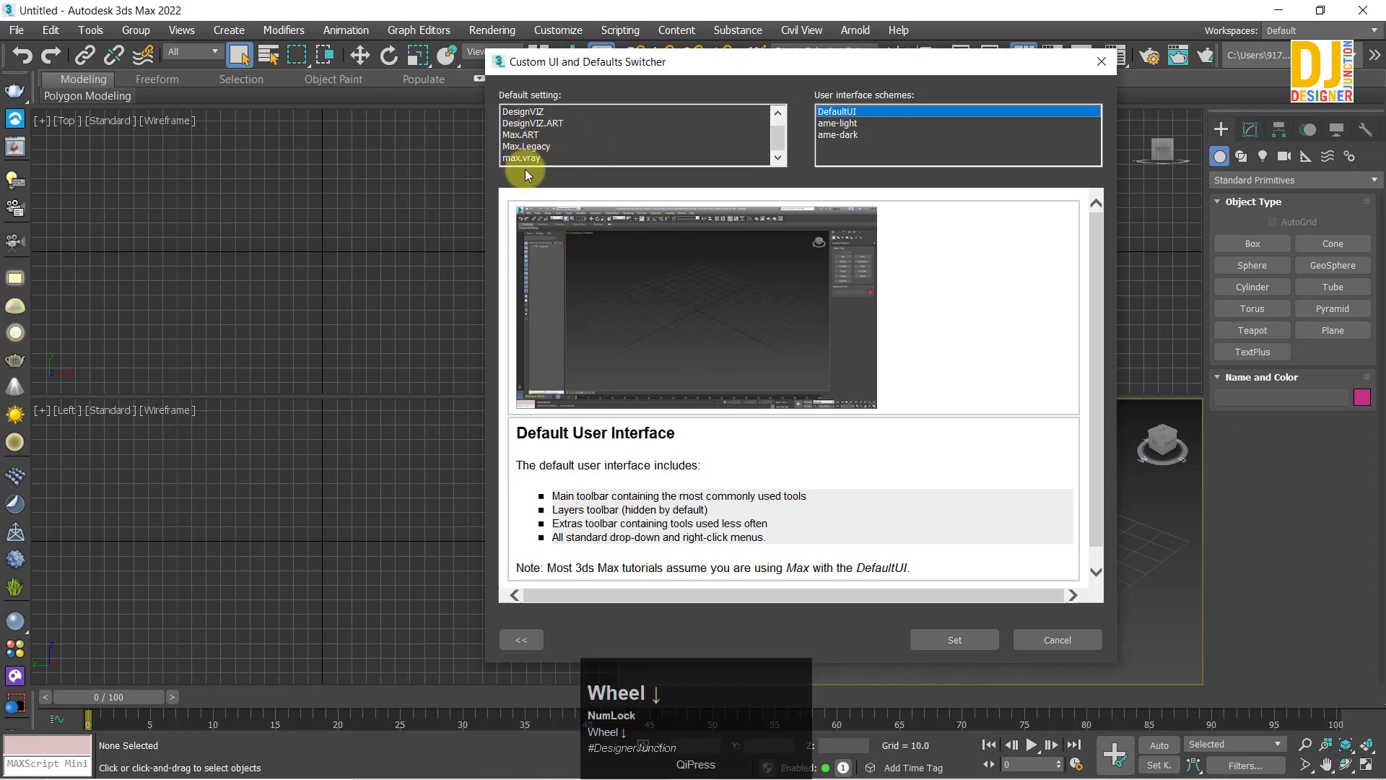
# Apply max.vray defaults with the ame-dark scheme, confirm the restart notice and close 3ds Max.
pyautogui.click(518, 167)
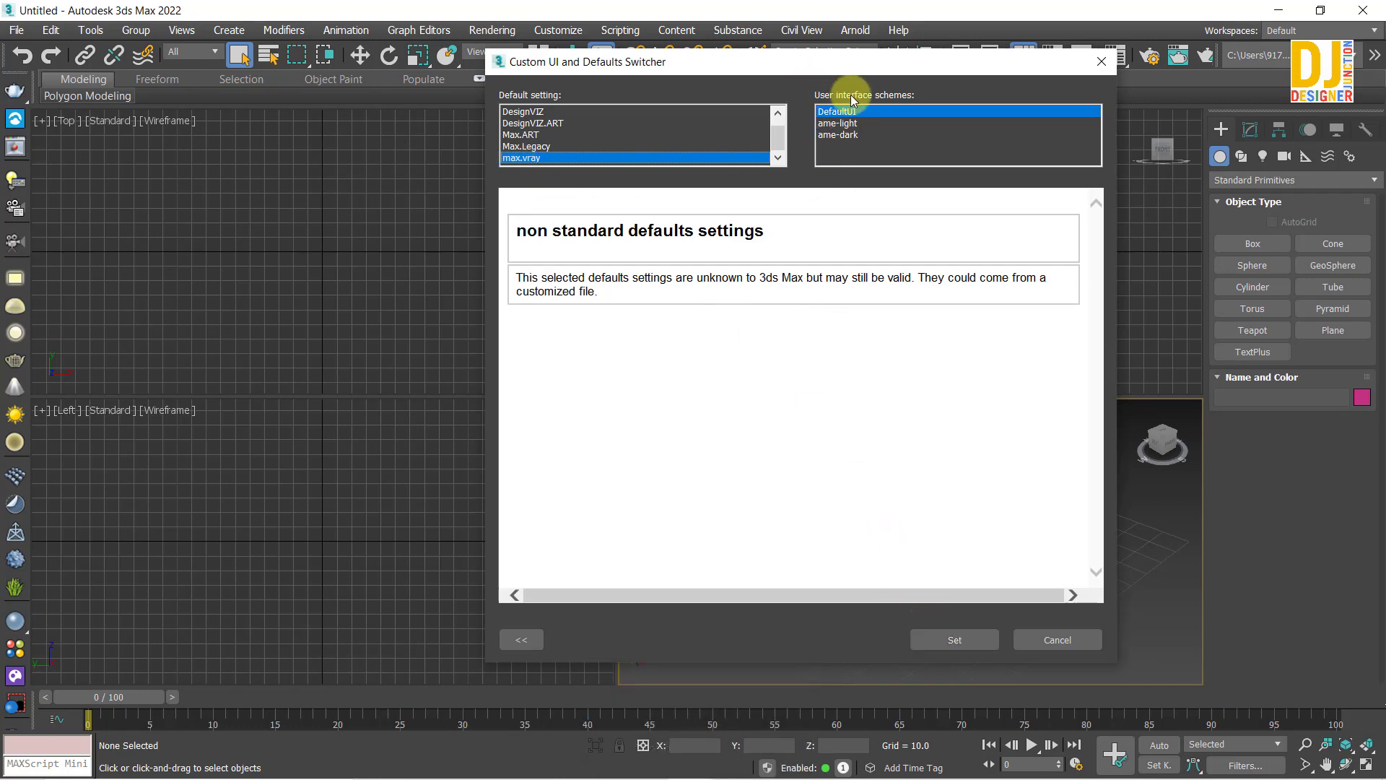
pyautogui.click(841, 132)
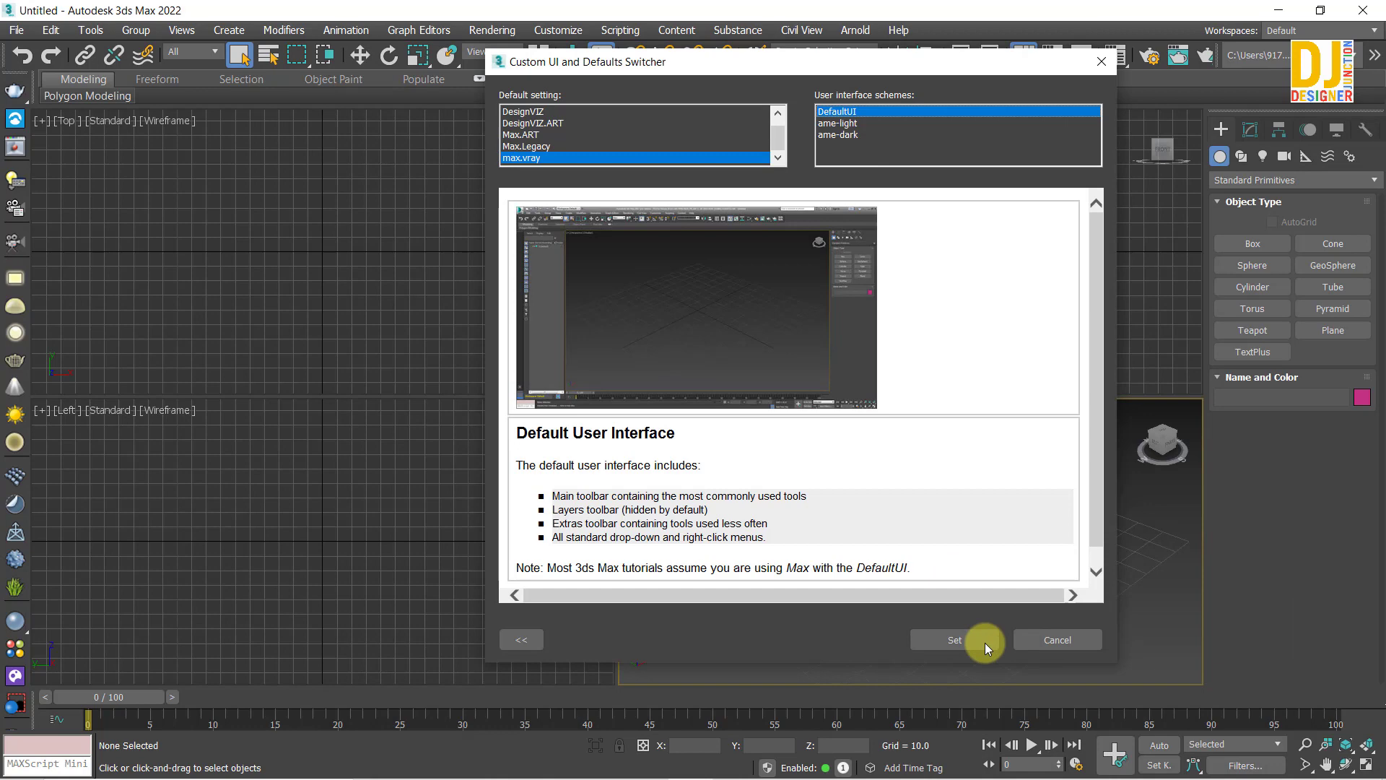
pyautogui.click(946, 644)
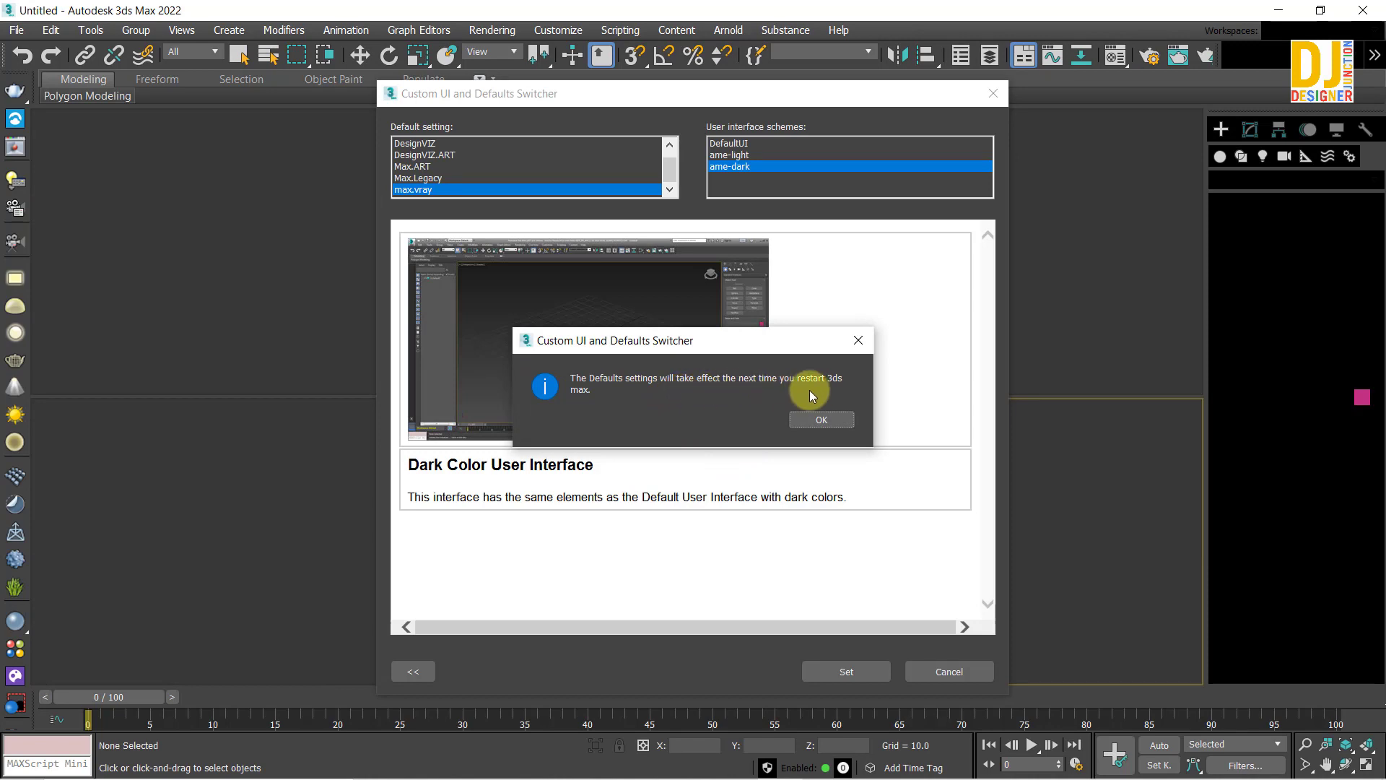
pyautogui.click(806, 430)
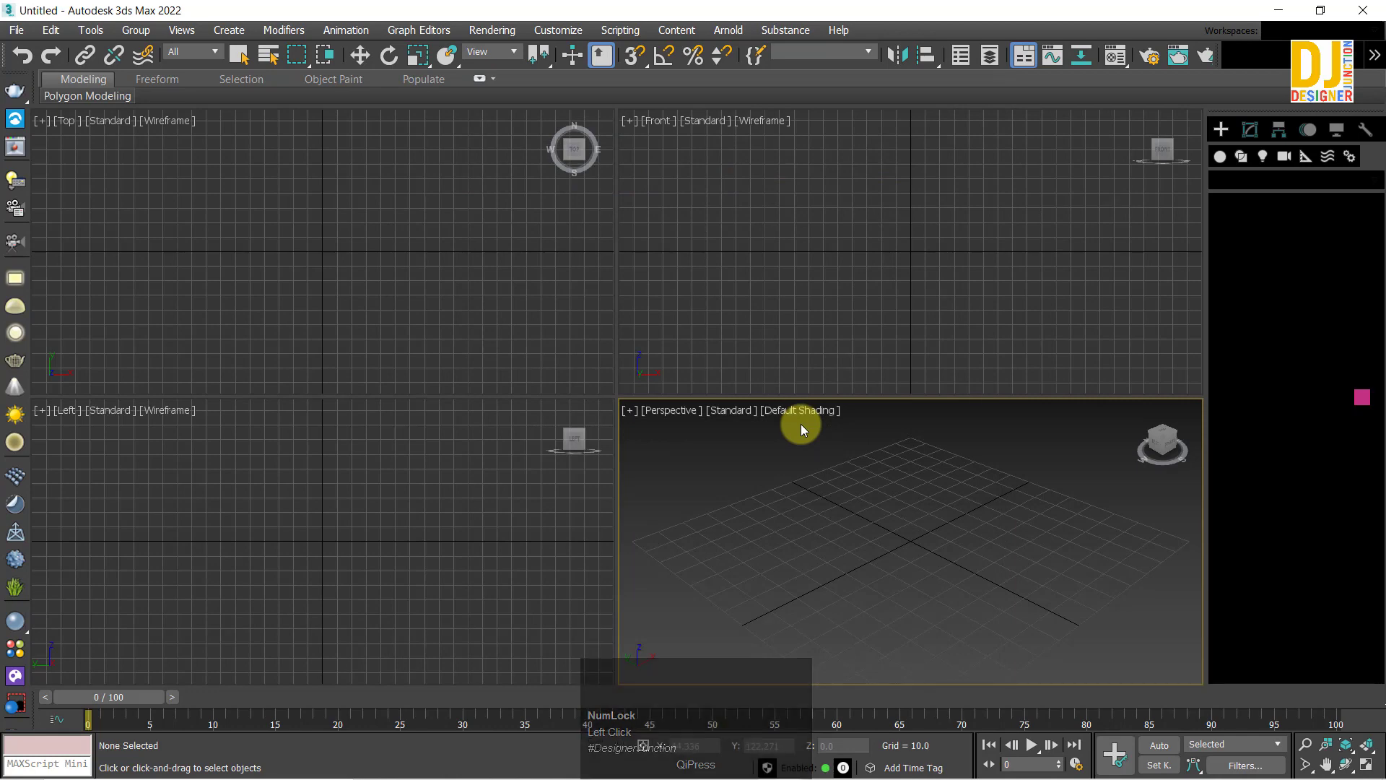
pyautogui.click(1373, 10)
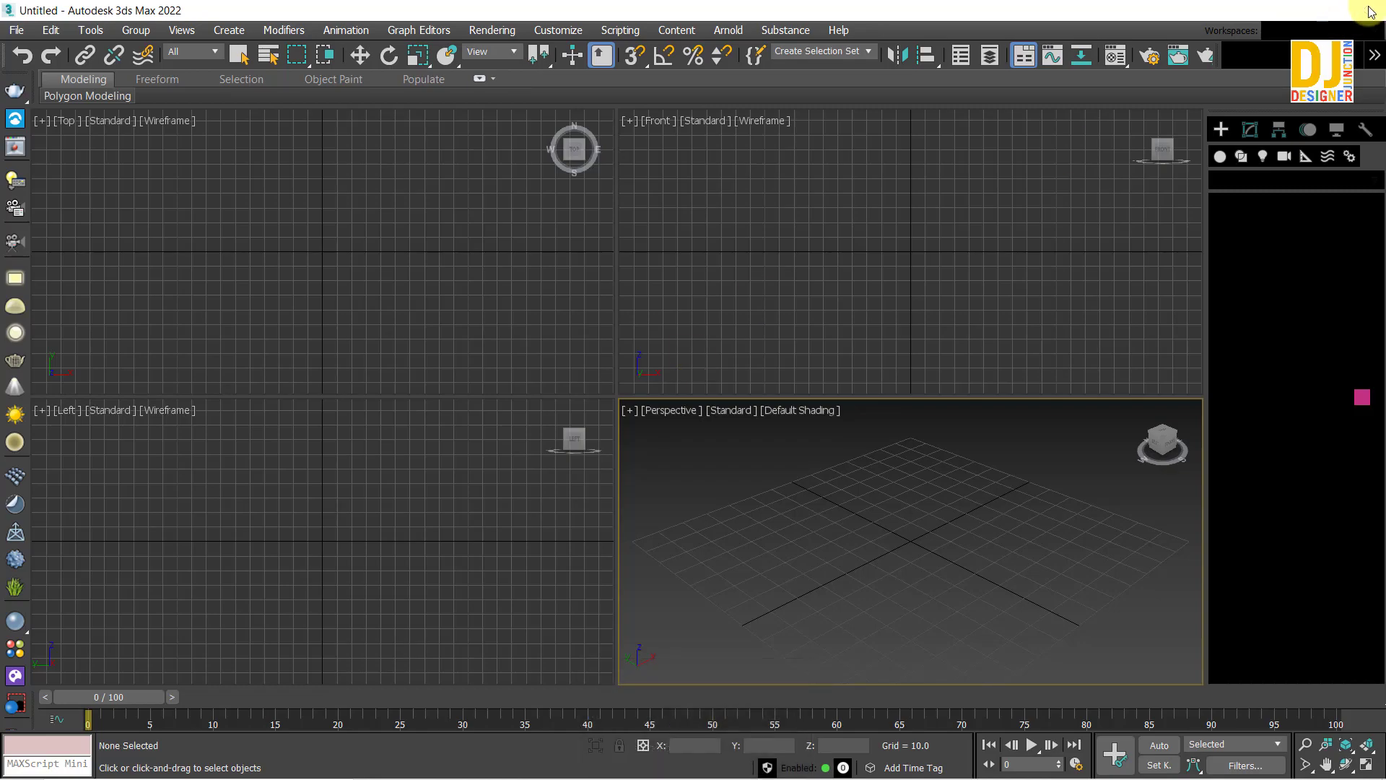
# Relaunch 3ds Max 2022 from the desktop shortcut and wait for the empty scene to load.
pyautogui.rightClick(263, 59)
pyautogui.click(326, 117)
pyautogui.rightClick(244, 60)
pyautogui.click(279, 110)
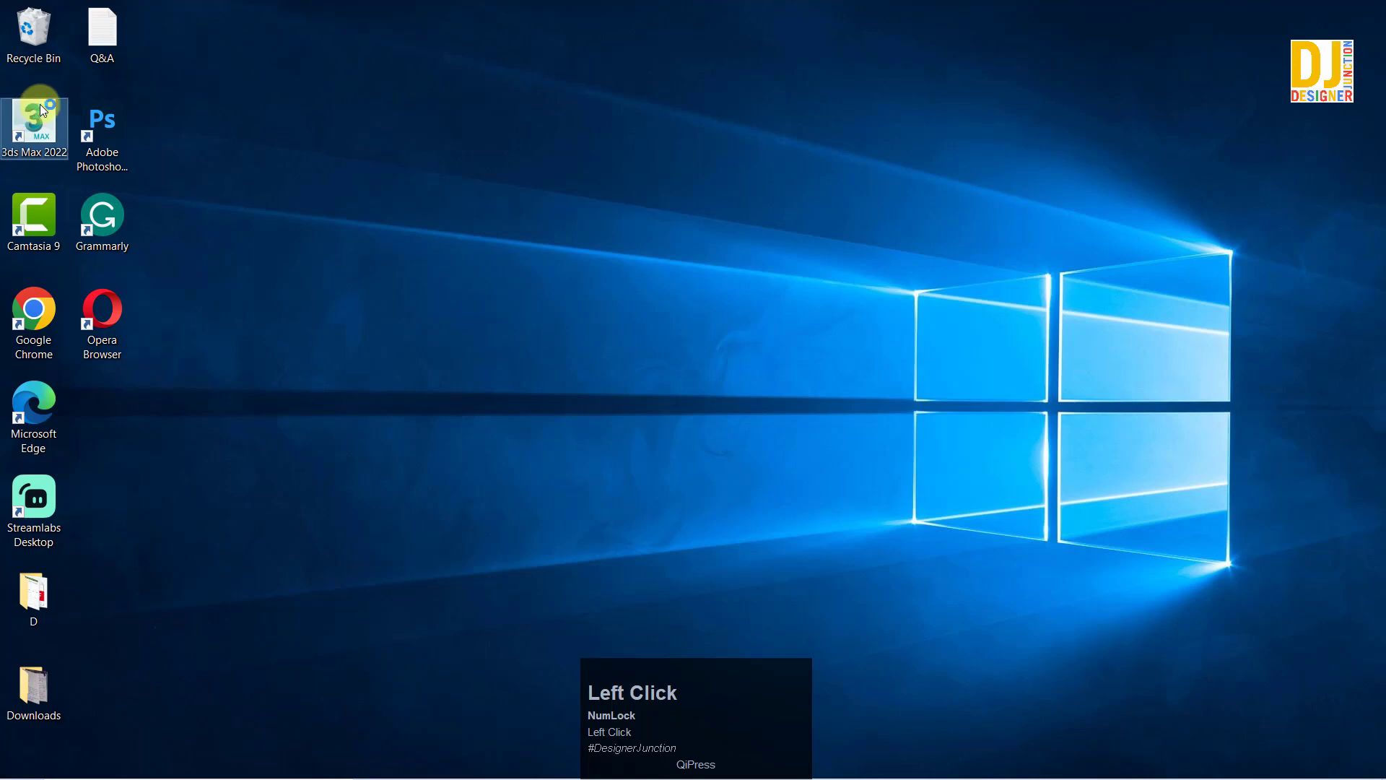
pyautogui.rightClick(309, 54)
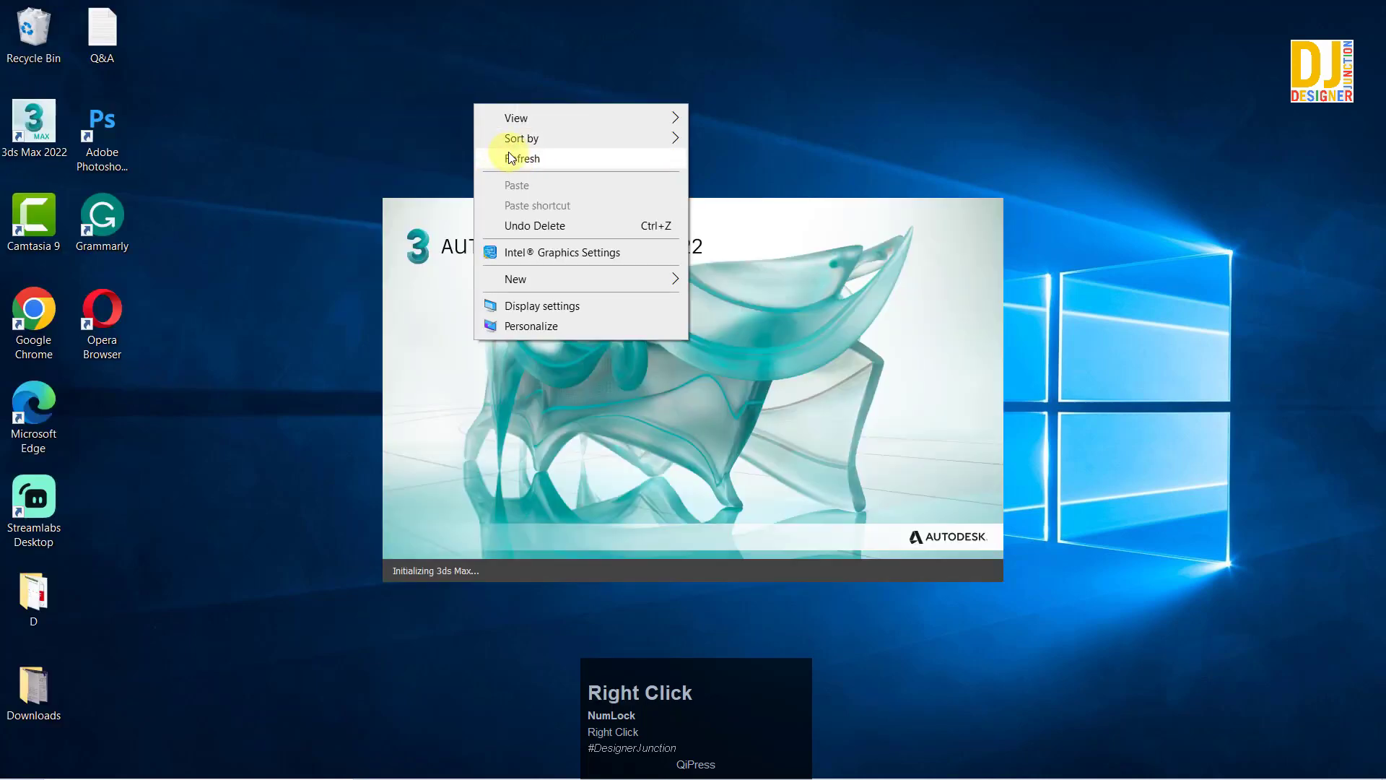
pyautogui.click(510, 159)
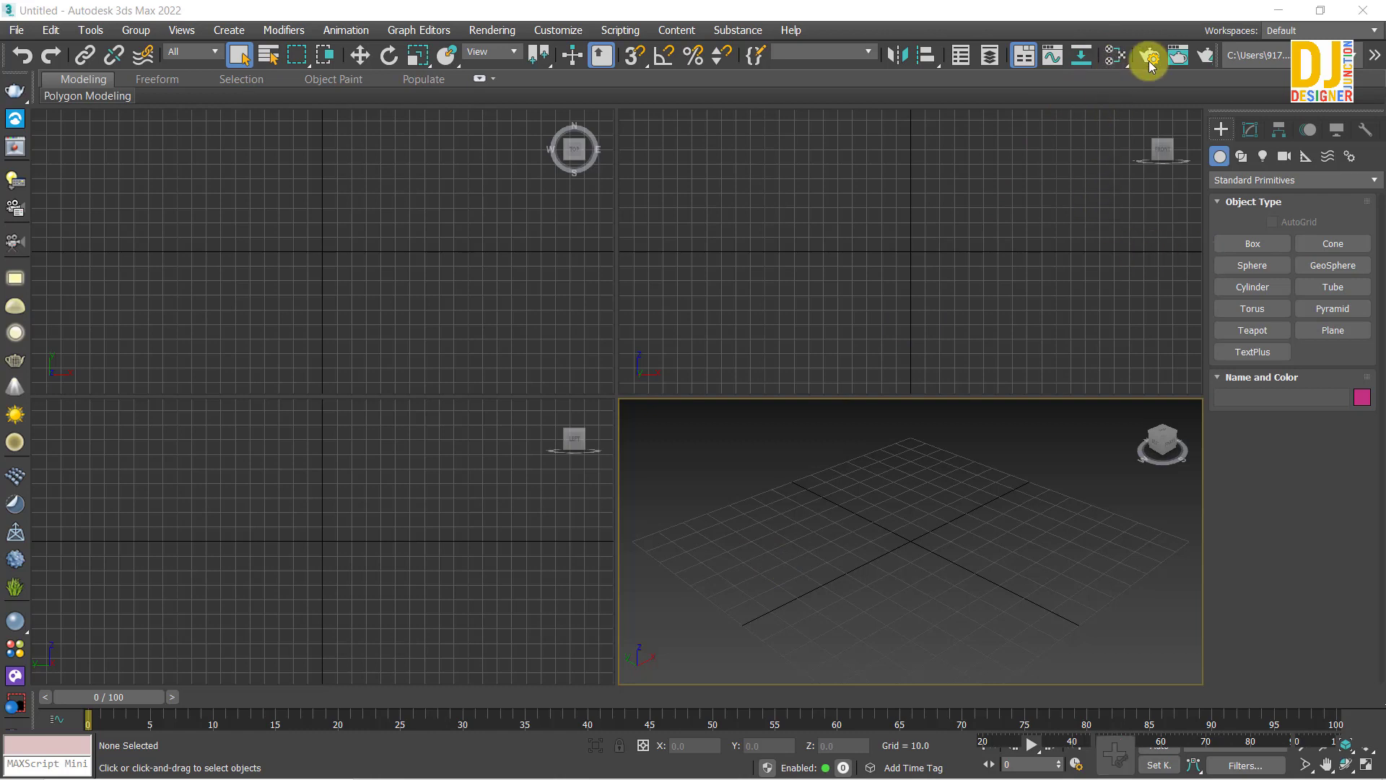
# Confirm Render Setup shows V-Ray 5 as renderer, then bring up the Slate Material Editor.
pyautogui.click(1222, 124)
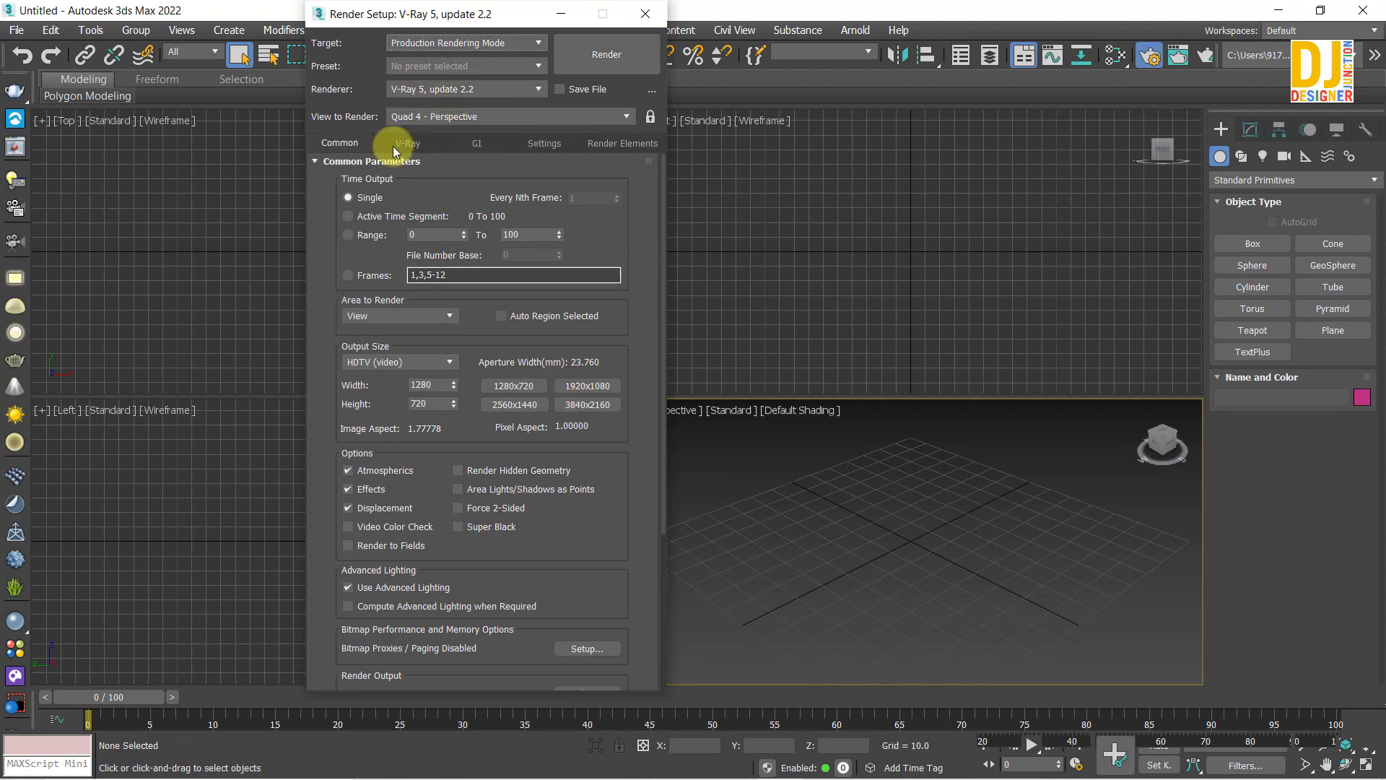
pyautogui.moveTo(410, 148); pyautogui.dragTo(344, 138)
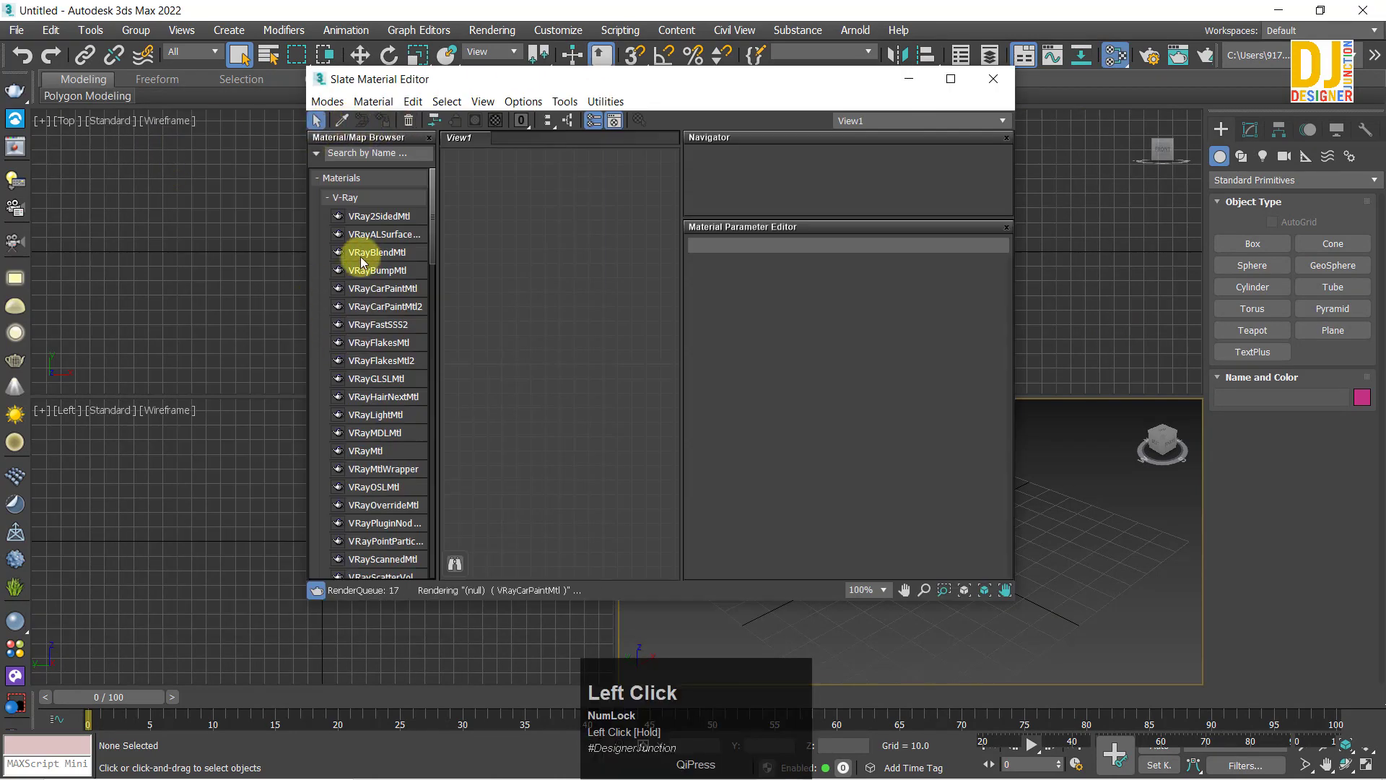
# Switch to compact mode showing the 6 x 4 grid of V-Ray sample spheres.
pyautogui.click(325, 107)
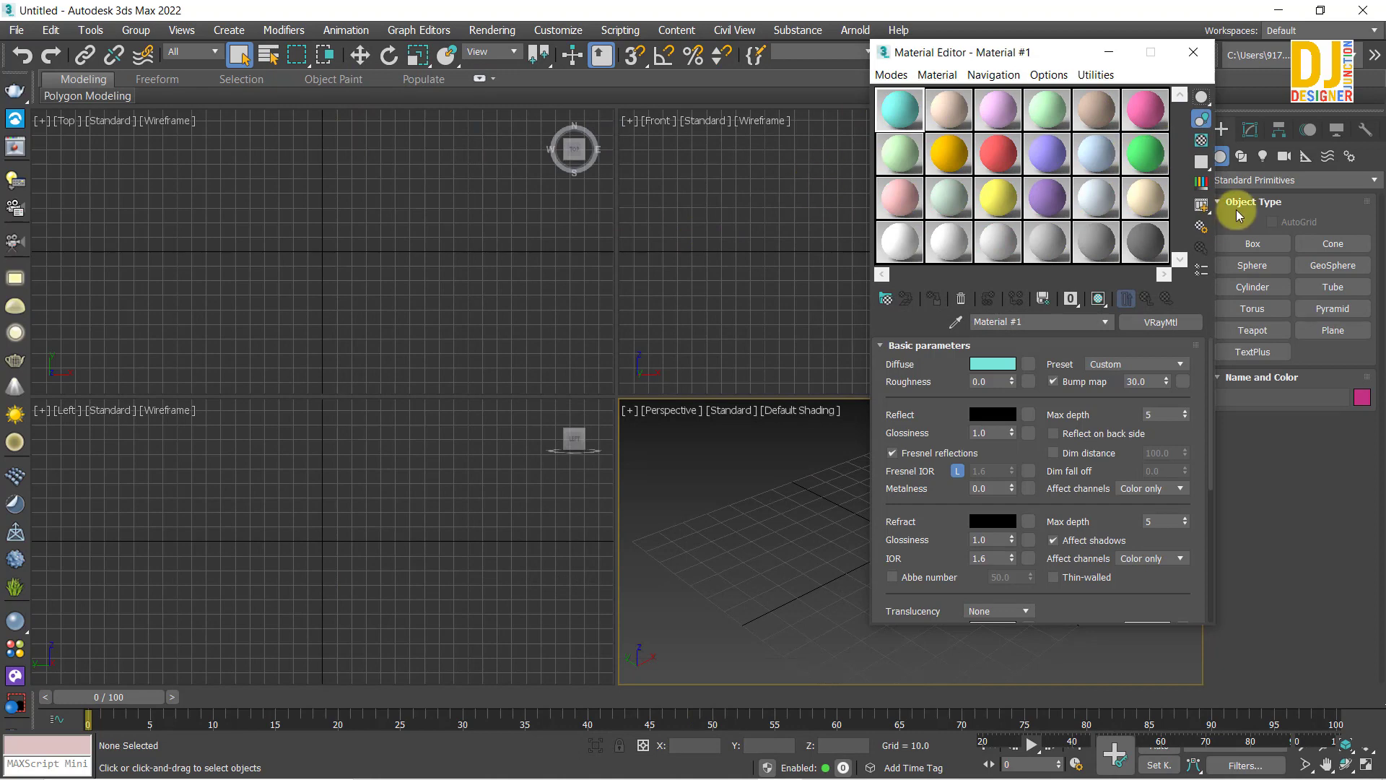
pyautogui.click(899, 113)
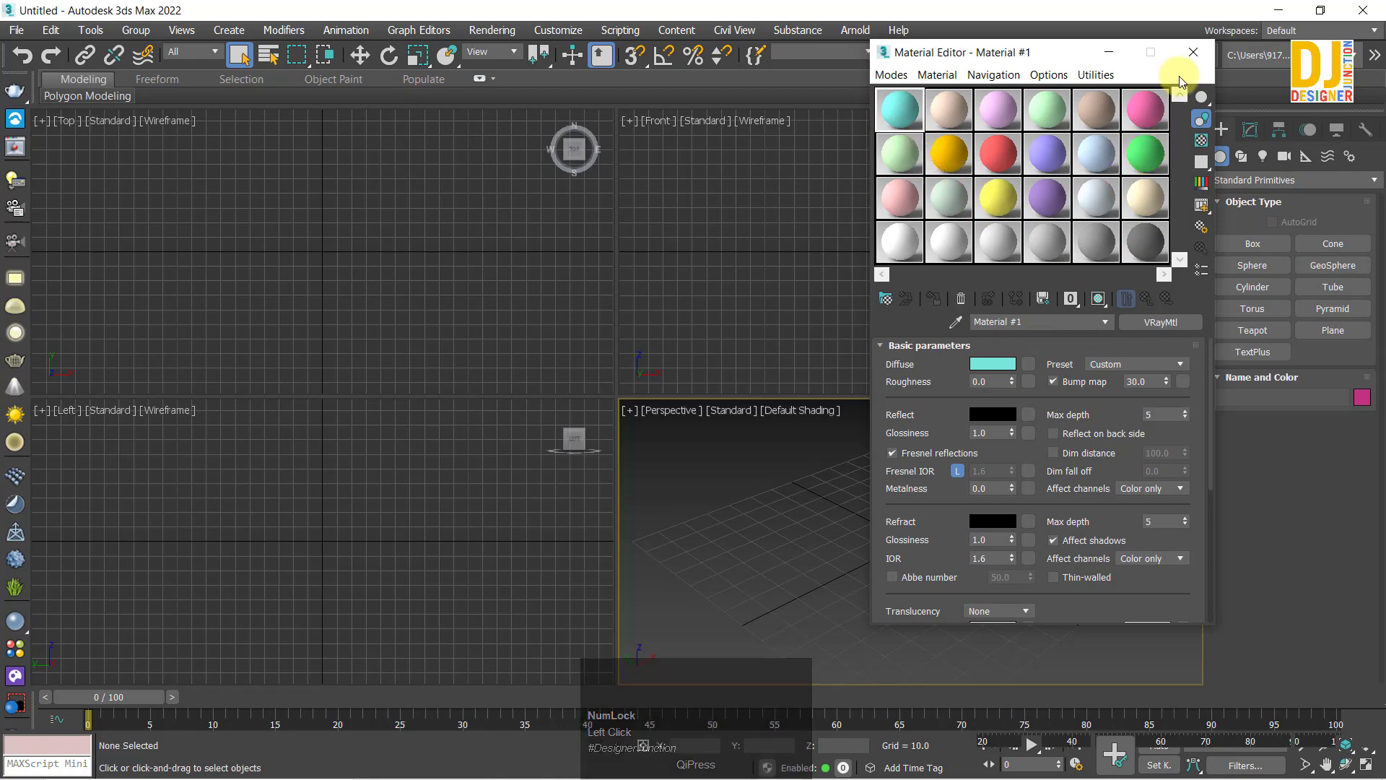
# Change Material #13's diffuse colour from pink to pale cyan and confirm it.
pyautogui.moveTo(904, 110); pyautogui.dragTo(864, 119)
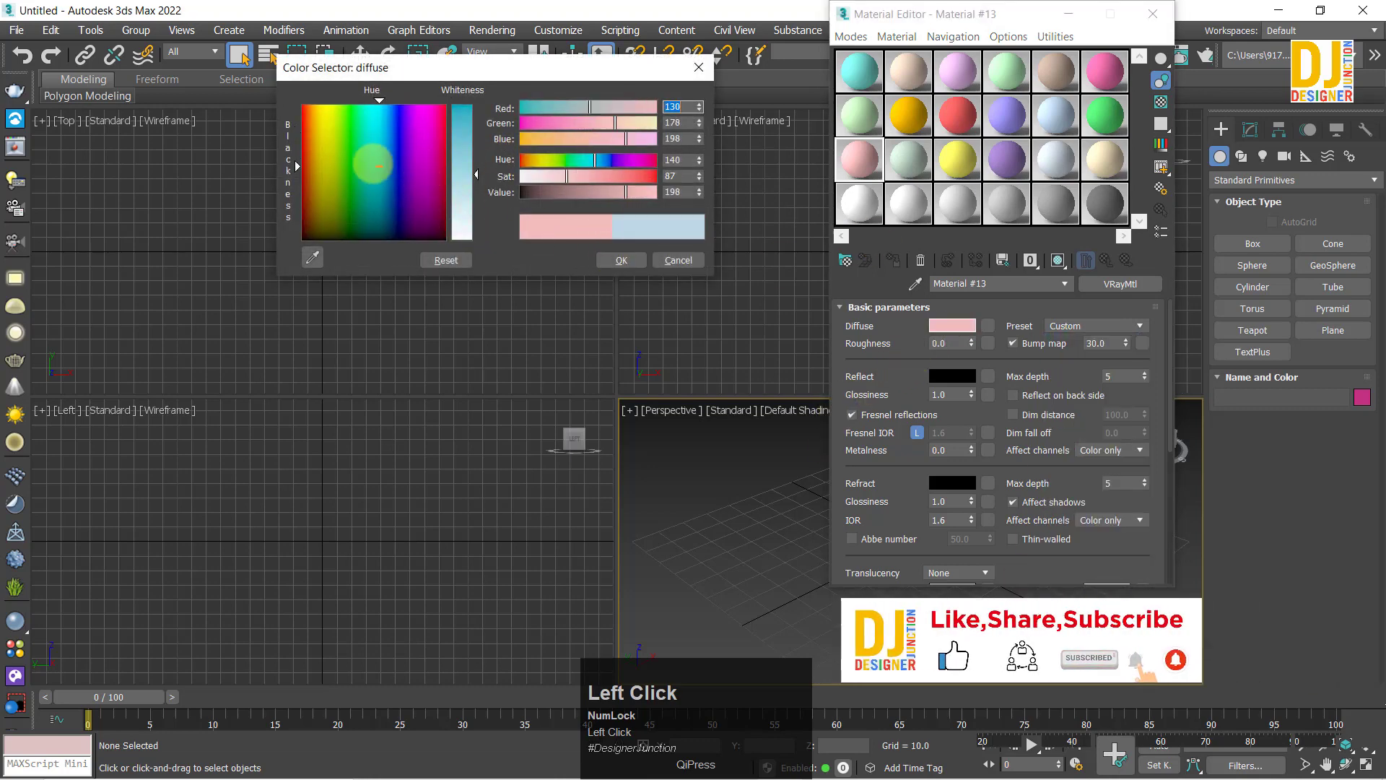
pyautogui.click(617, 266)
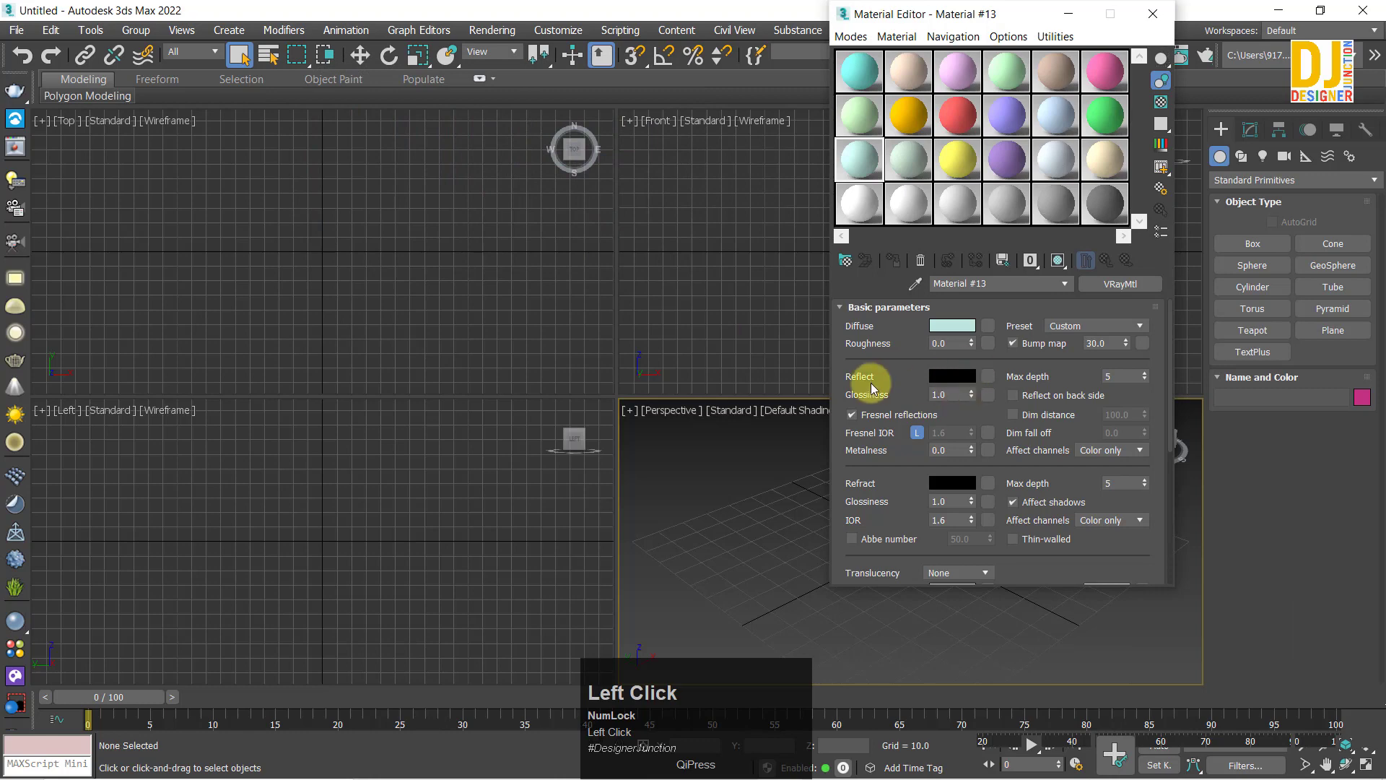